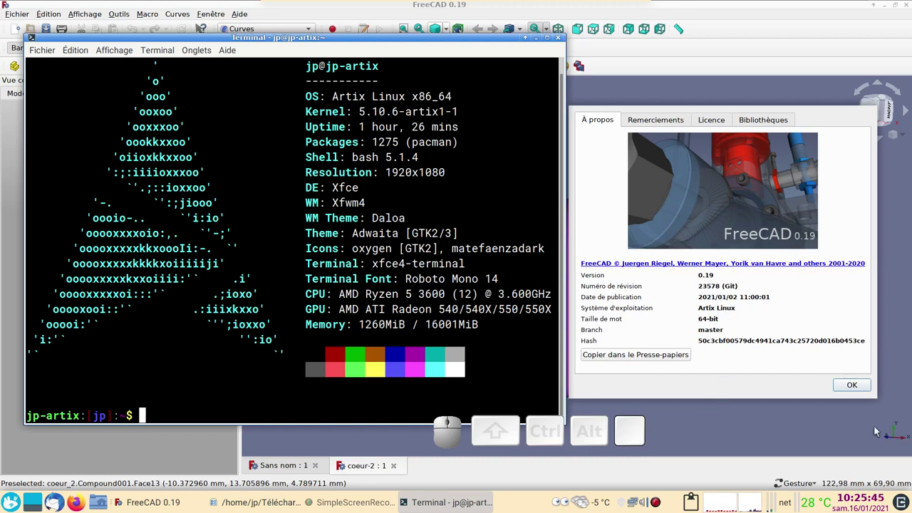
- Dismiss the terminal and About windows and orbit the finished pink heart to inspect it
click(868, 384)
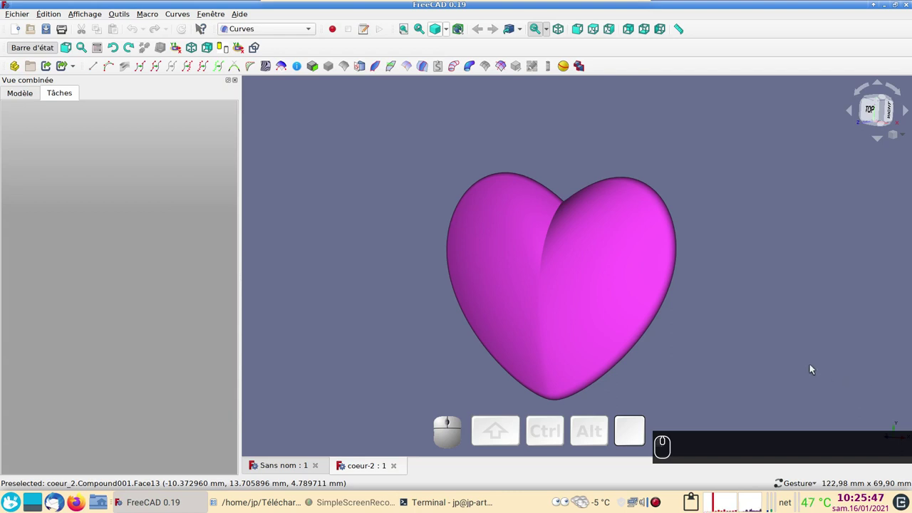
click(740, 366)
drag(740, 366, 712, 330)
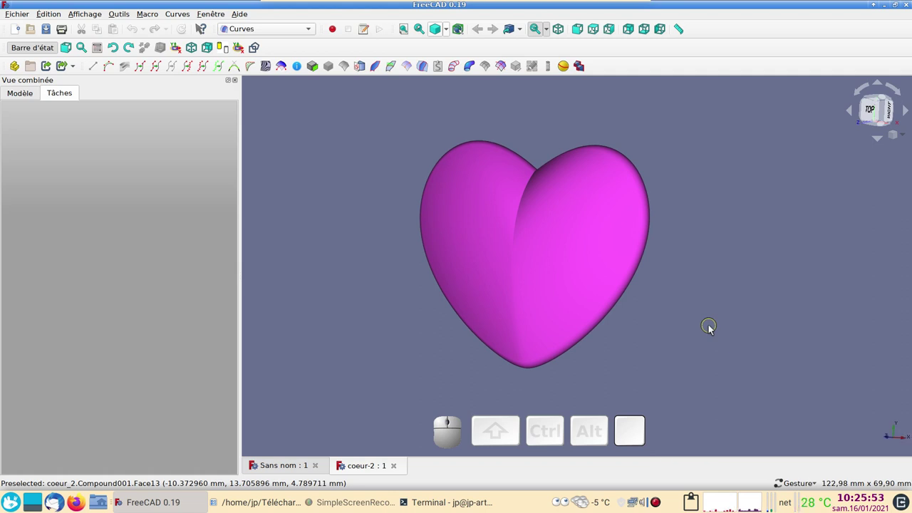
scroll(up, 3)
scroll(down, 3)
drag(778, 323, 783, 326)
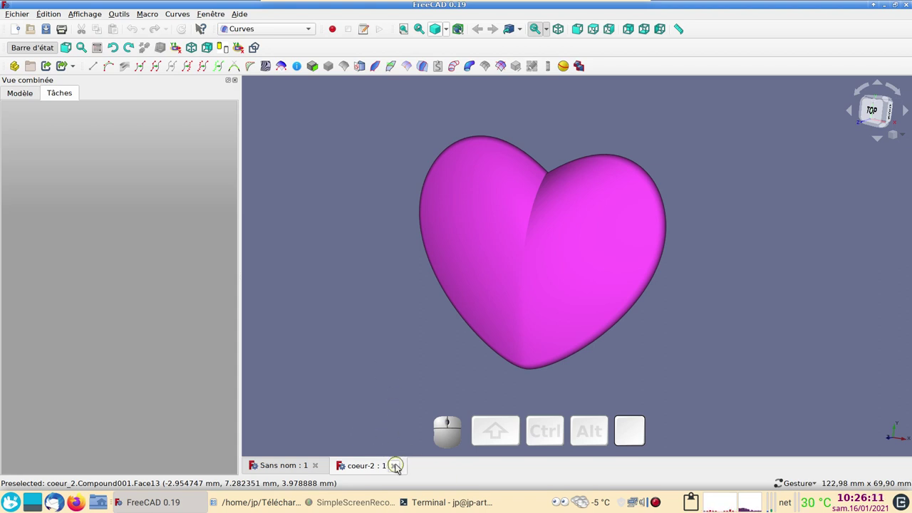
- Close the heart document, start a new one and begin a sketch on the XY plane of a new body
click(402, 466)
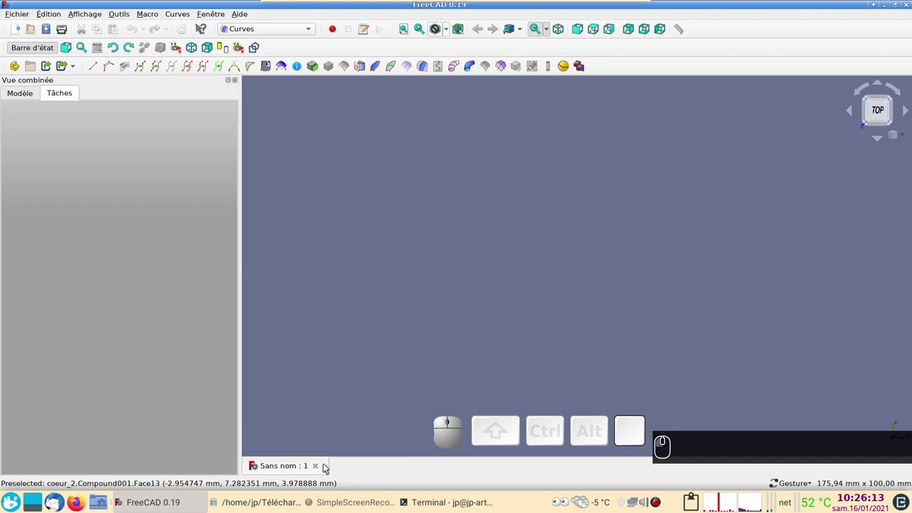
click(302, 466)
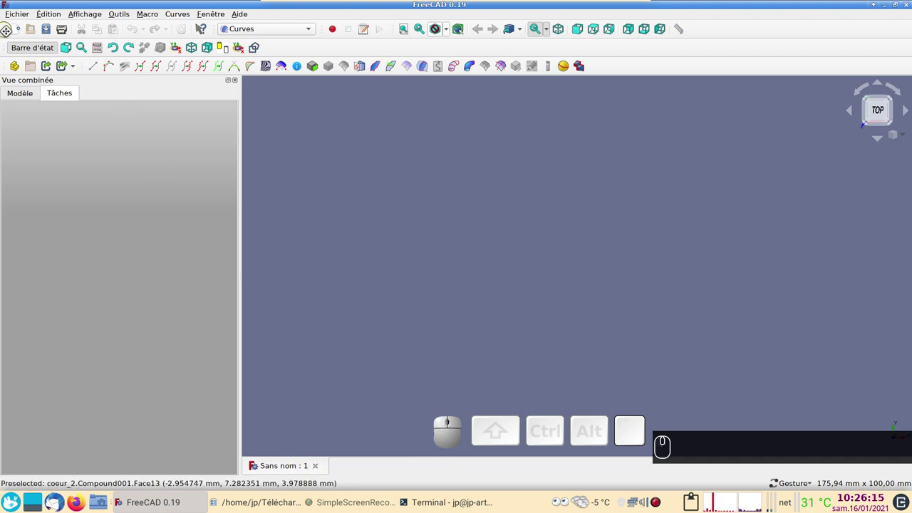
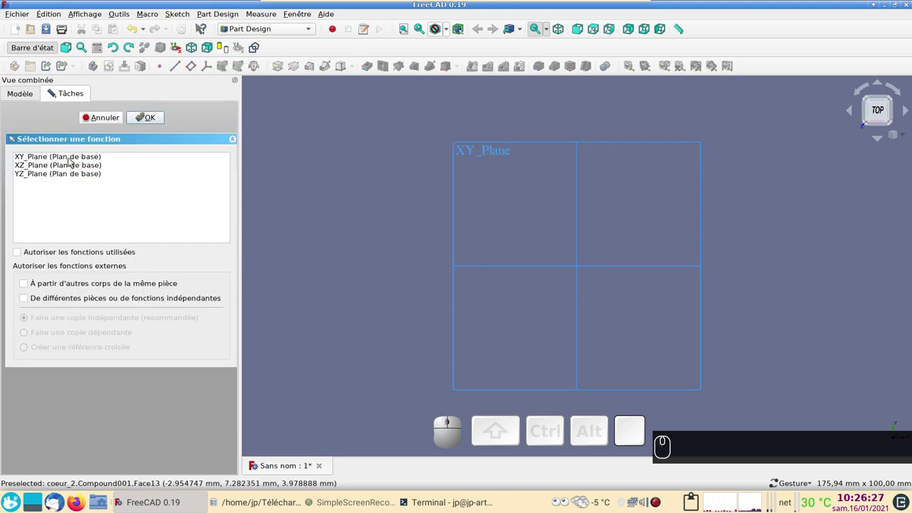
click(71, 163)
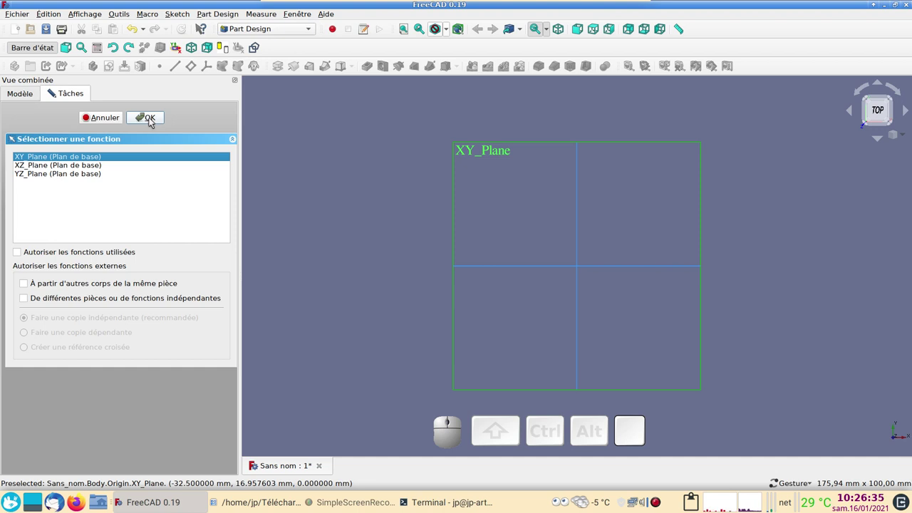
click(153, 123)
scroll(up, 3)
scroll(down, 3)
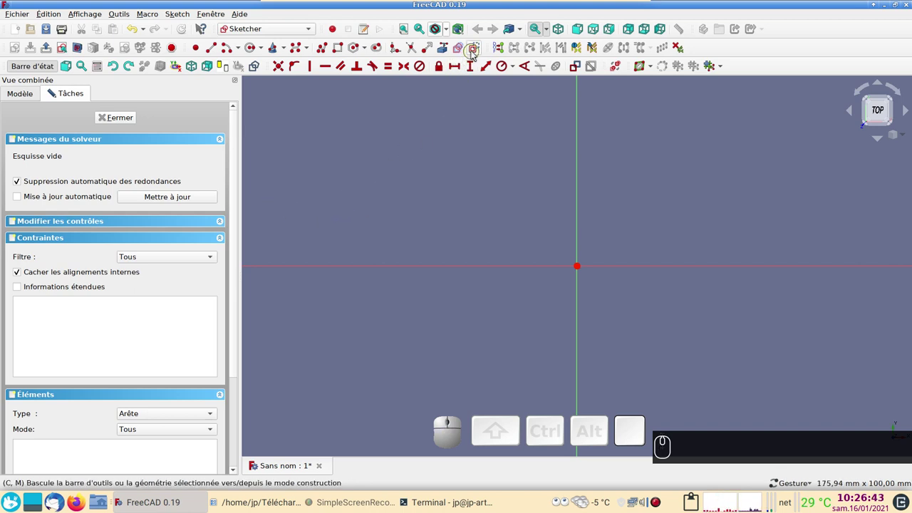
- Draw a construction rectangle from the origin and constrain its height to 50 mm
click(477, 51)
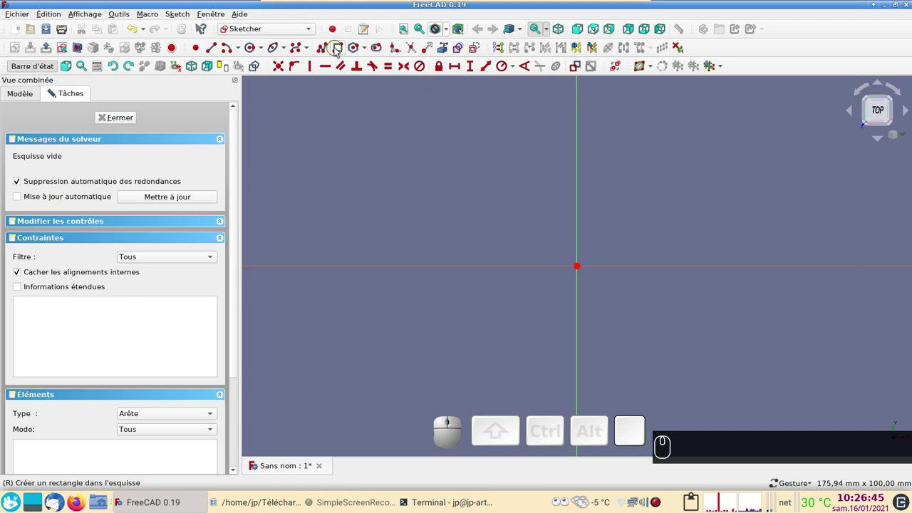
click(280, 60)
right_click(52, 92)
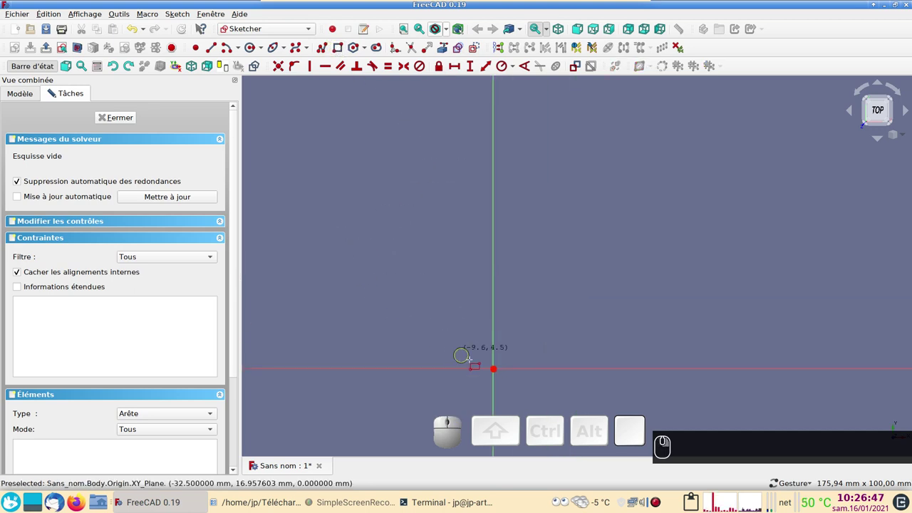
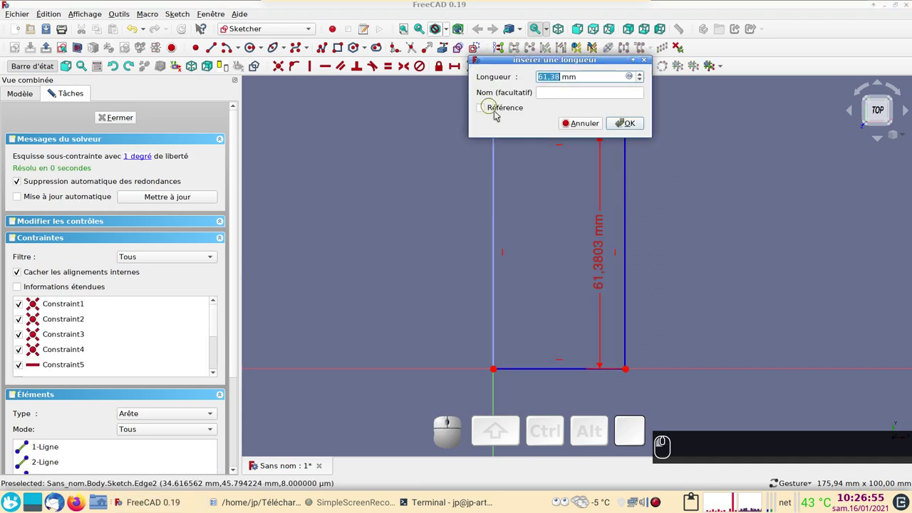
key(KP_5)
key(KP_0)
key(Return)
drag(605, 290, 606, 209)
text((5) (0) ⏎)
- Constrain the rectangle's width to 30 mm and move the dimension label above it
click(589, 181)
click(460, 70)
key(3)
key(0)
key(Return)
text((5) (0) ↵ (3) (0) ↵)
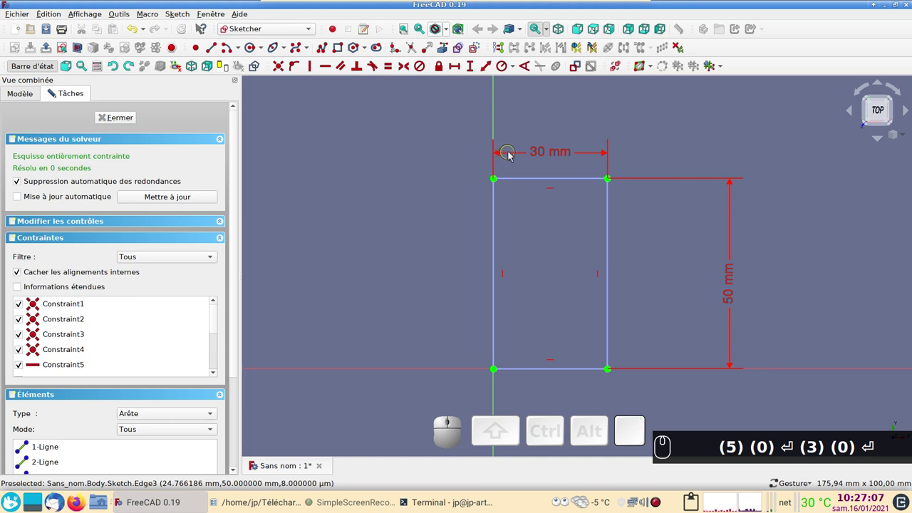
drag(541, 156, 628, 263)
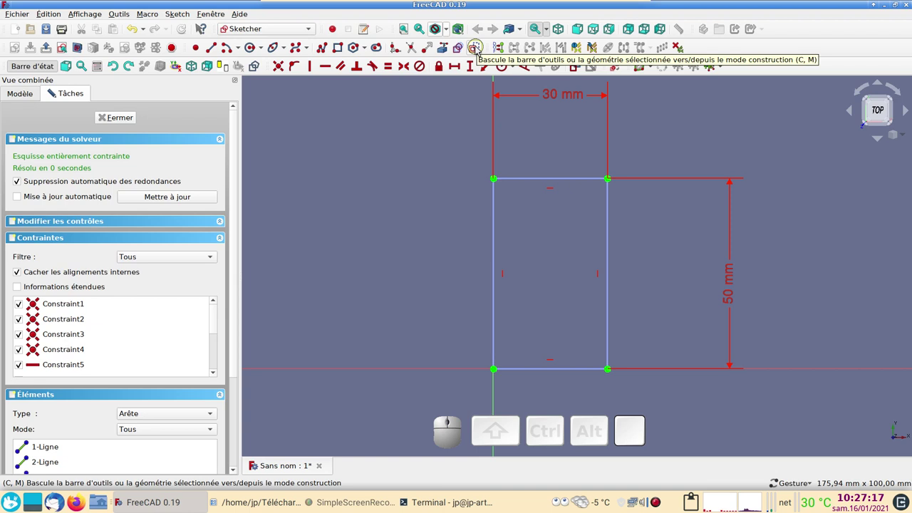
- Draw a normal-geometry B-spline from the left edge around the rectangle to the origin and widen one pole
click(482, 48)
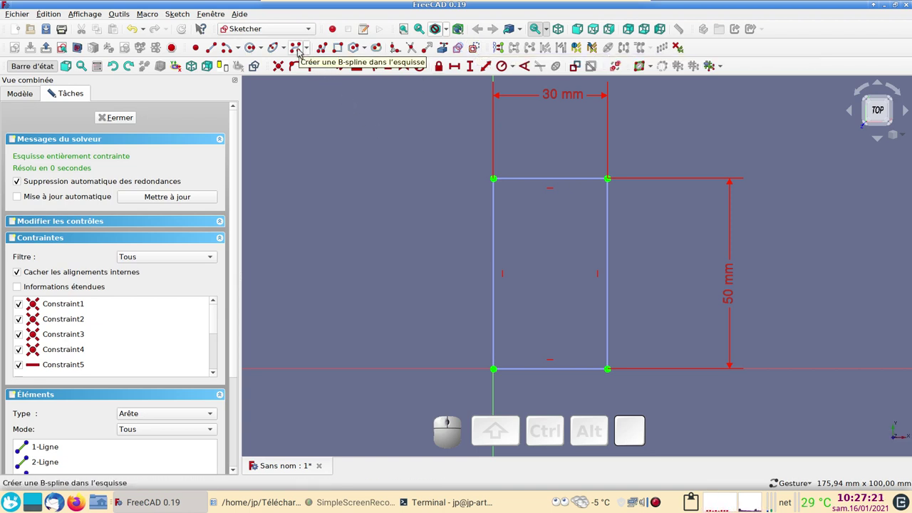
click(300, 52)
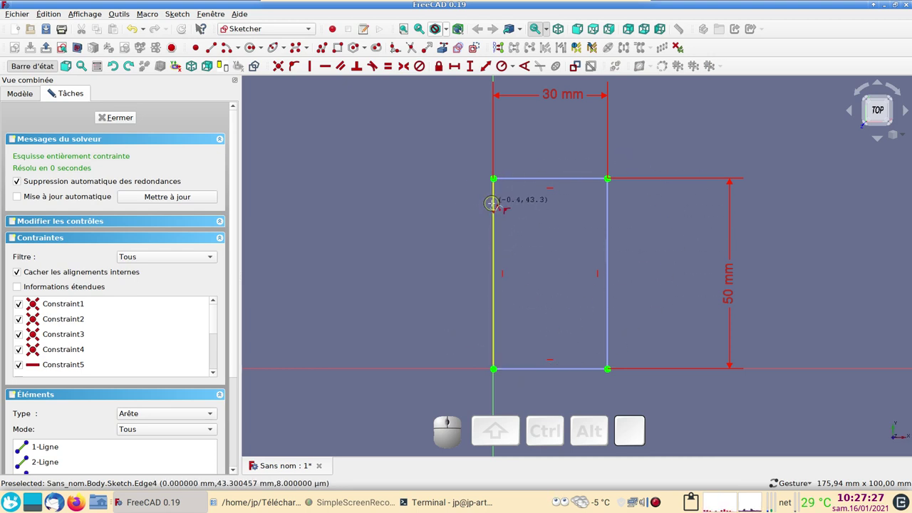
click(280, 61)
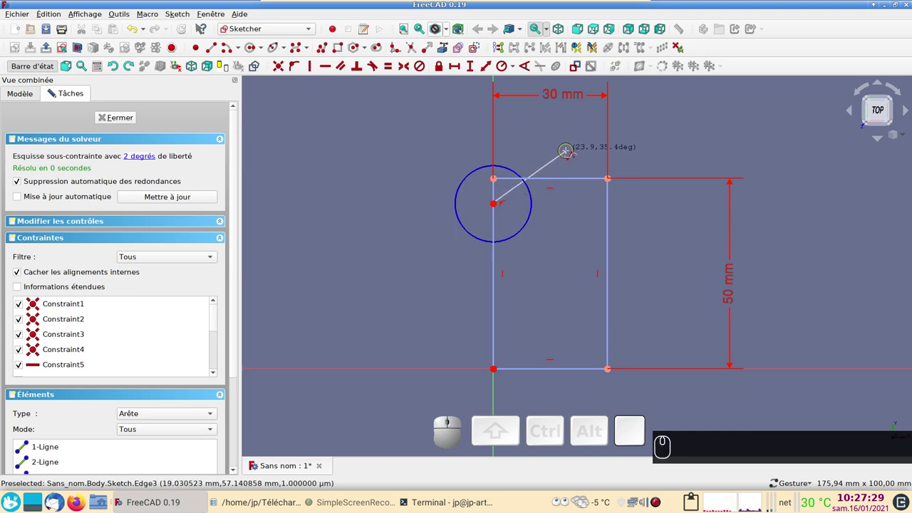
click(280, 61)
click(280, 61)
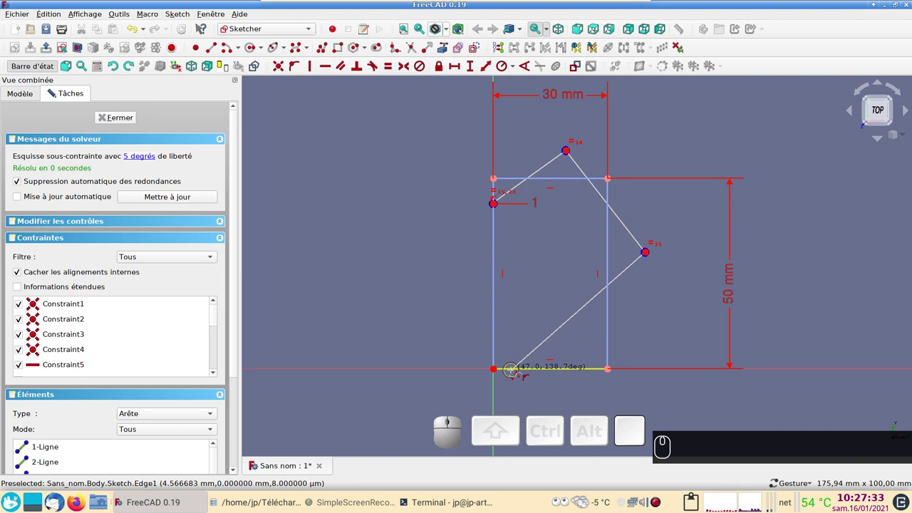
click(280, 60)
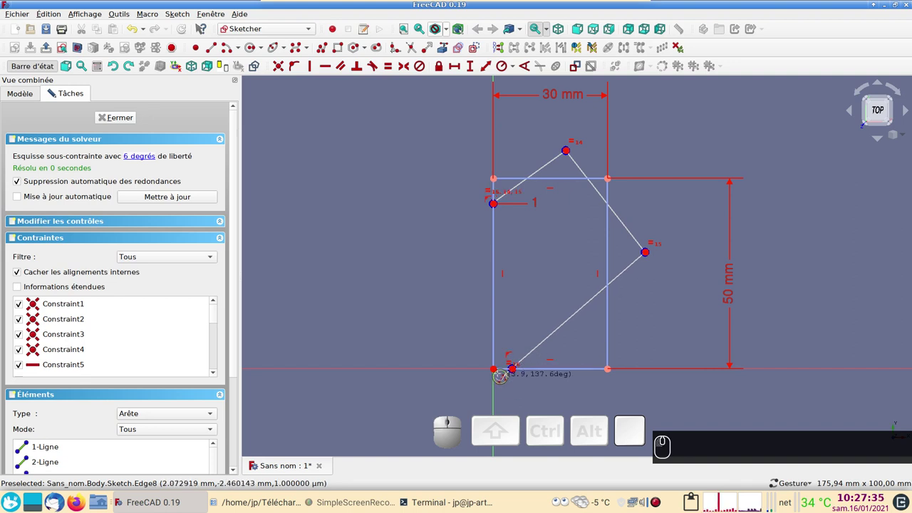
click(280, 61)
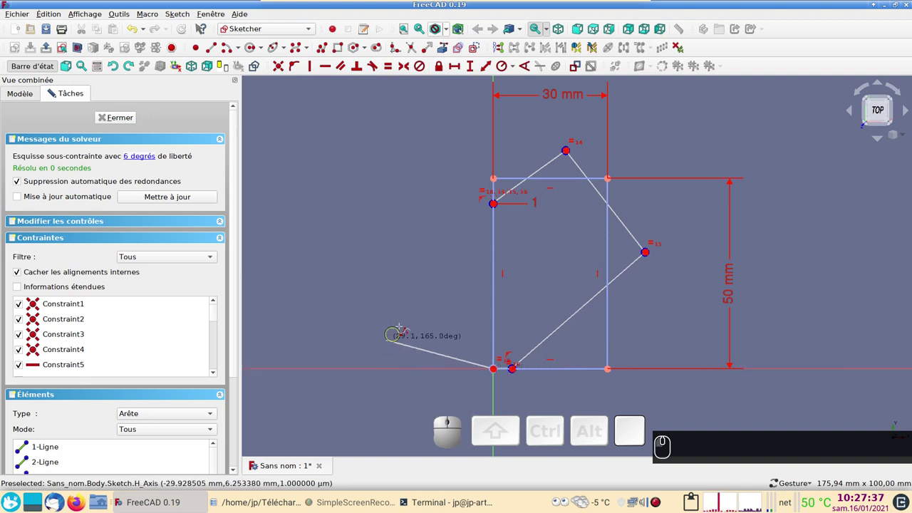
right_click(280, 61)
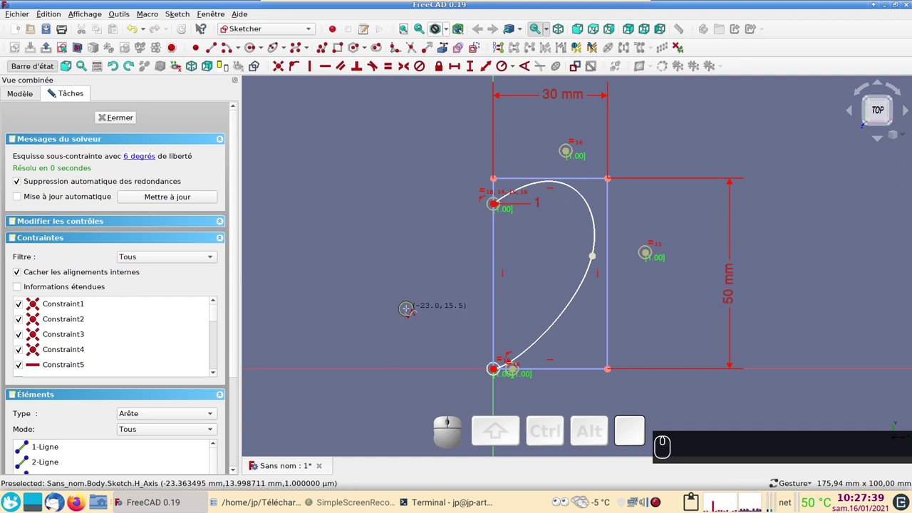
right_click(280, 60)
drag(648, 256, 629, 339)
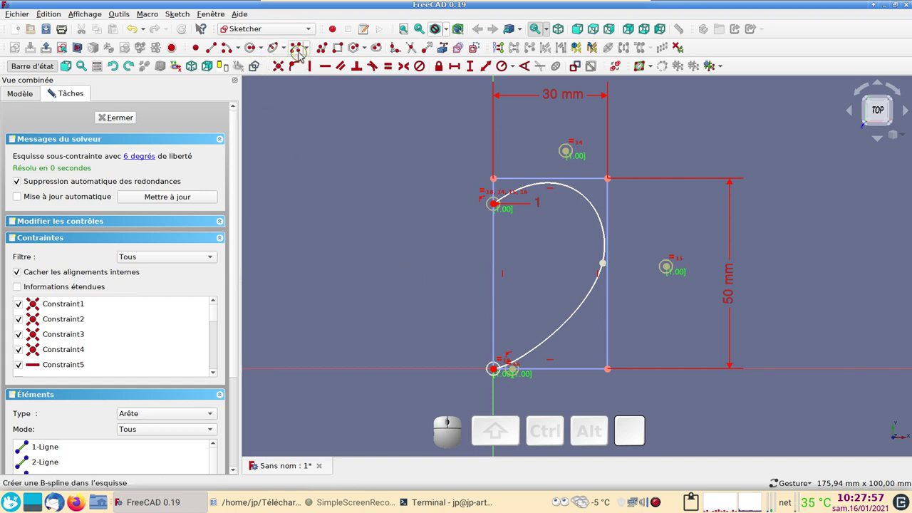
- Close the half-heart with a straight line from the curve's top end to the origin and leave the sketch
click(300, 53)
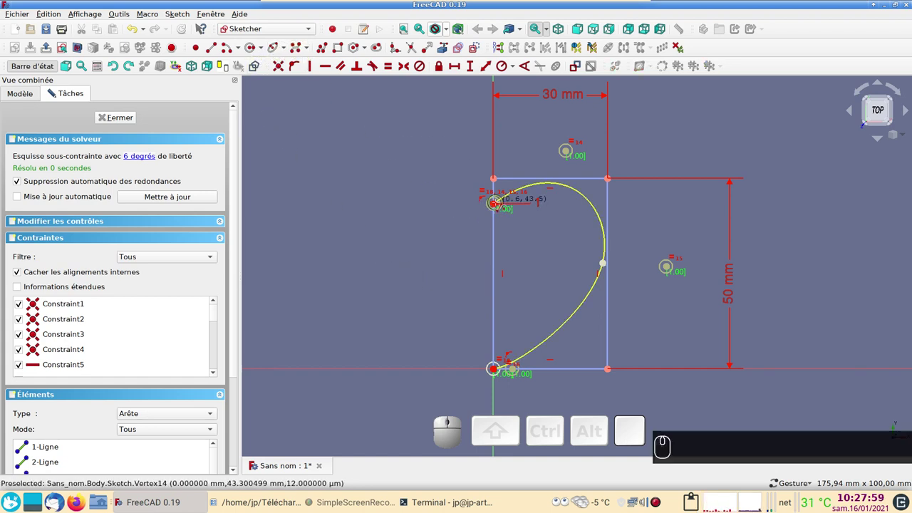
click(280, 60)
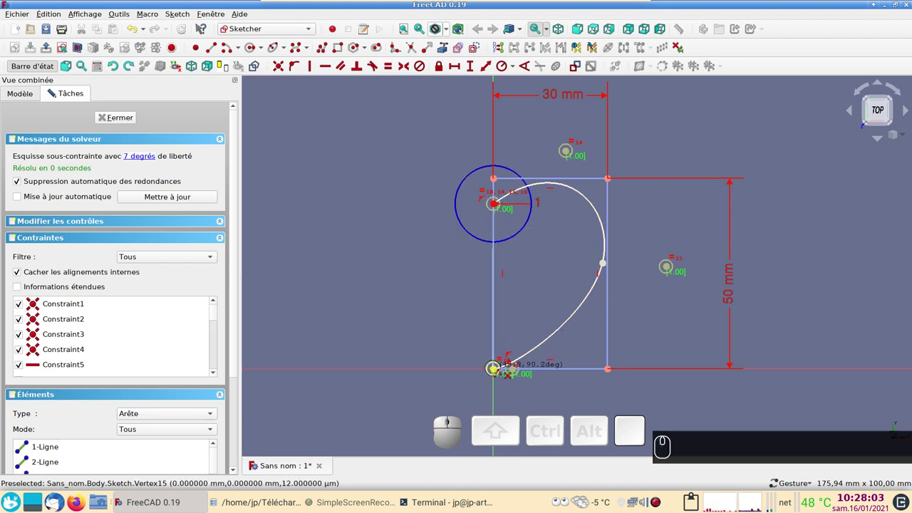
click(280, 61)
right_click(280, 60)
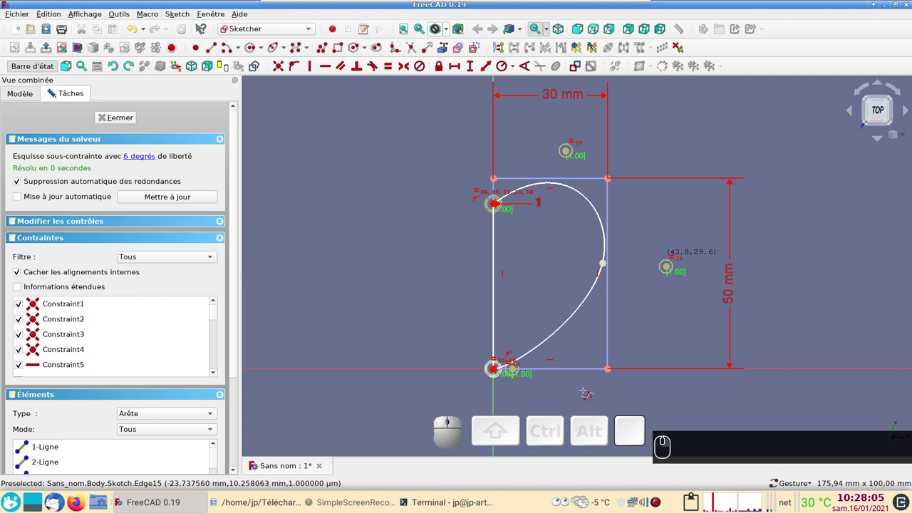
click(118, 116)
right_click(438, 198)
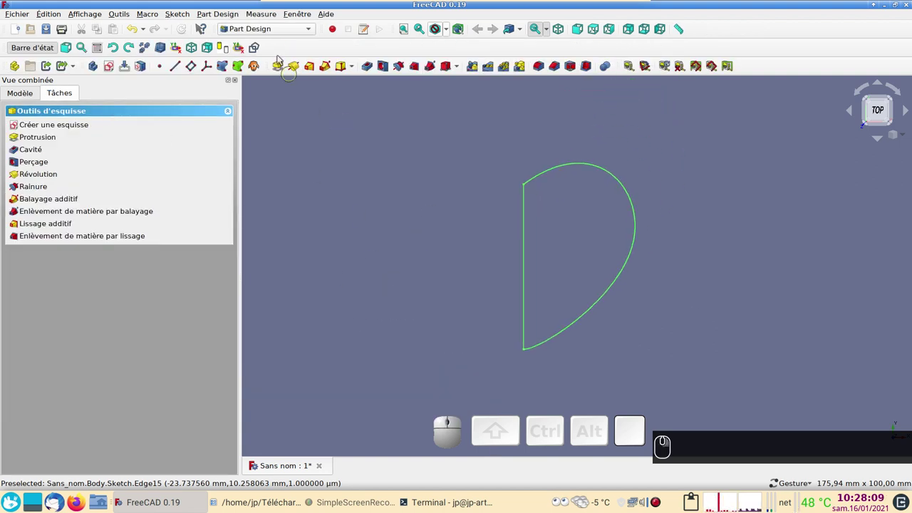
- Switch to the Draft workbench with the half-heart sketch selected in the tree
click(269, 36)
click(268, 10)
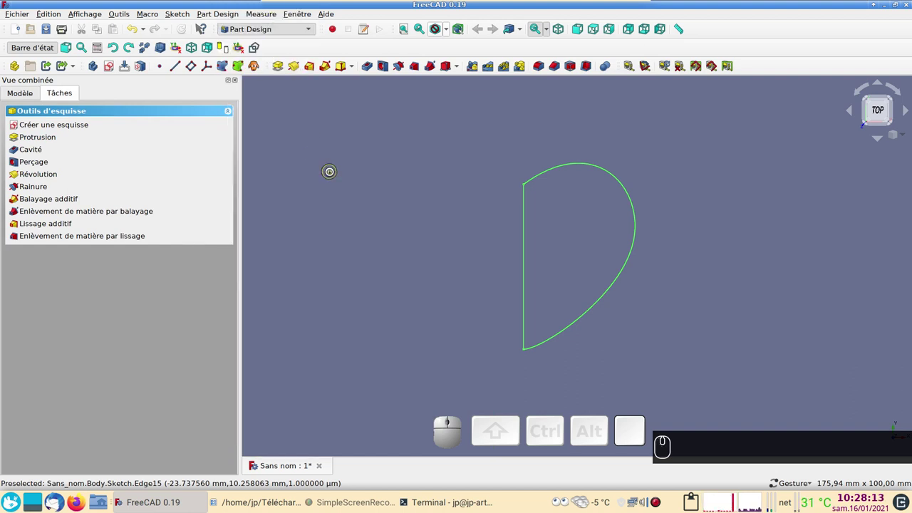
scroll(up, 3)
right_click(393, 188)
- Scale a clone of the sketch uniformly by 0.98 about the origin with Draft Scale
click(29, 94)
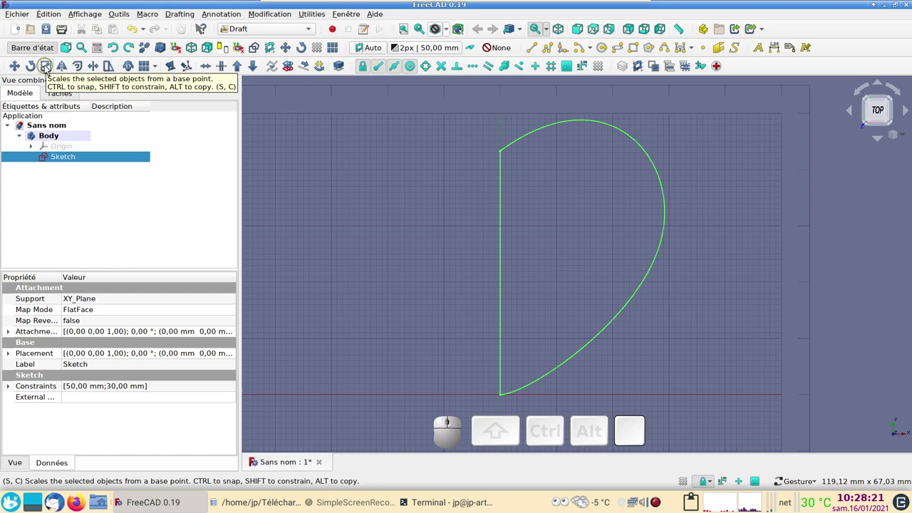
click(48, 70)
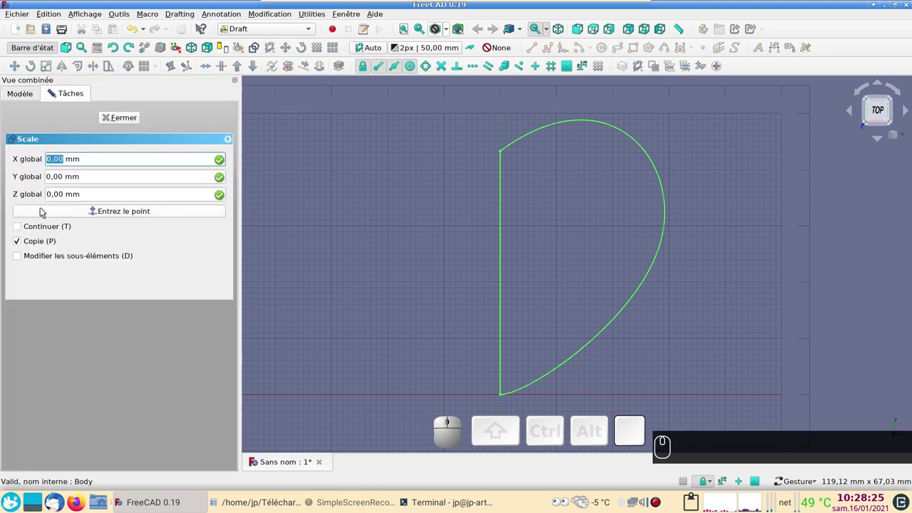
click(44, 212)
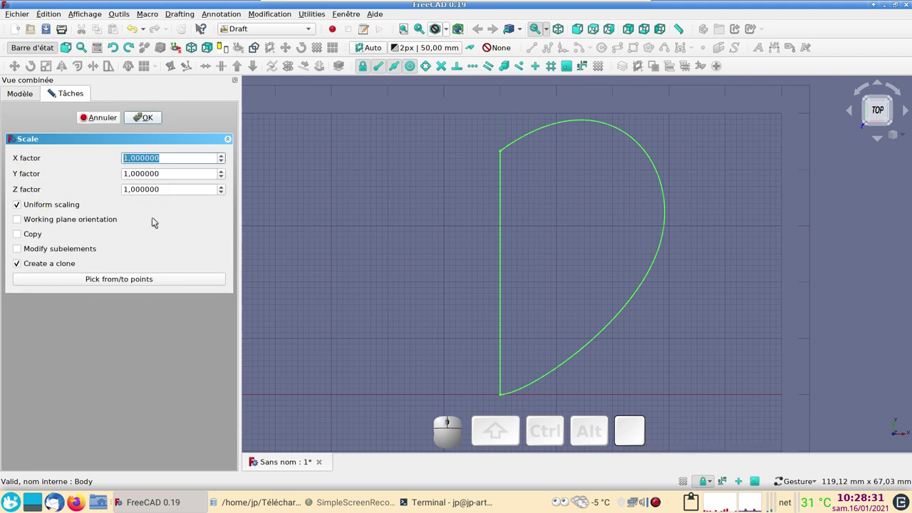
key(KP_0)
key(,)
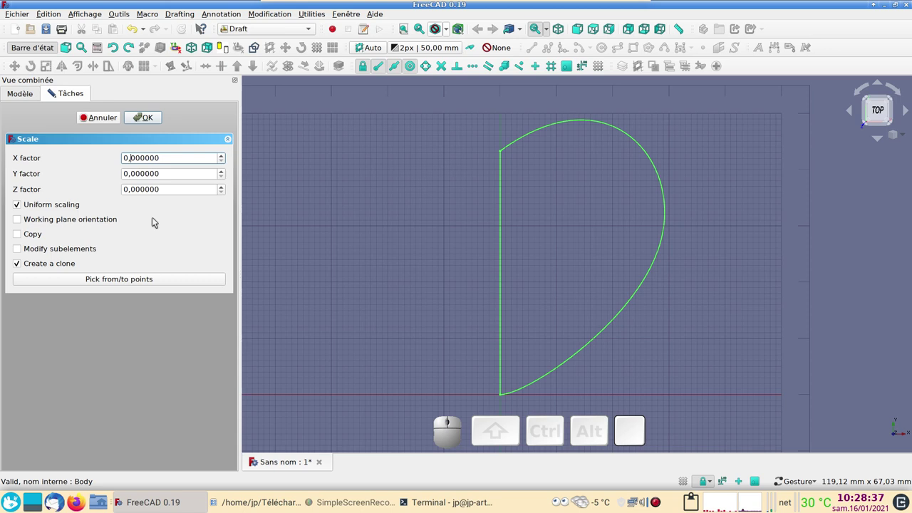
key(Delete)
key(9)
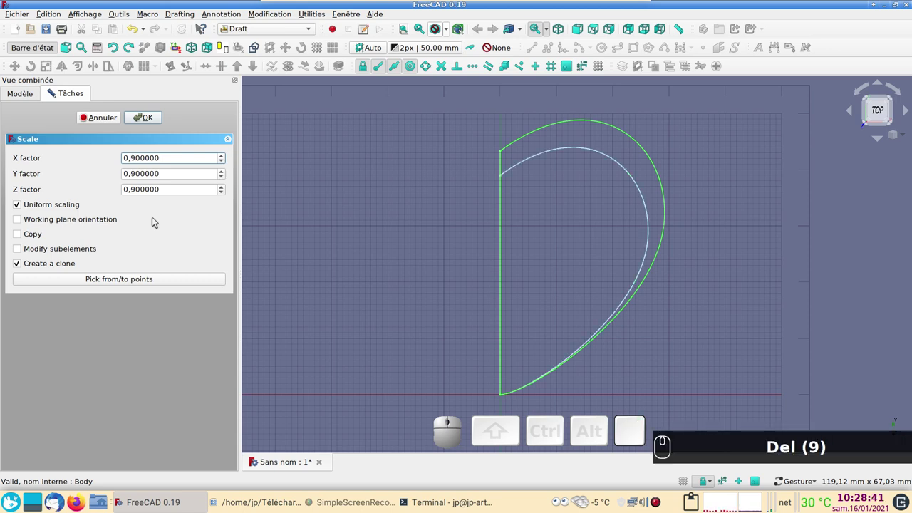
key(Delete)
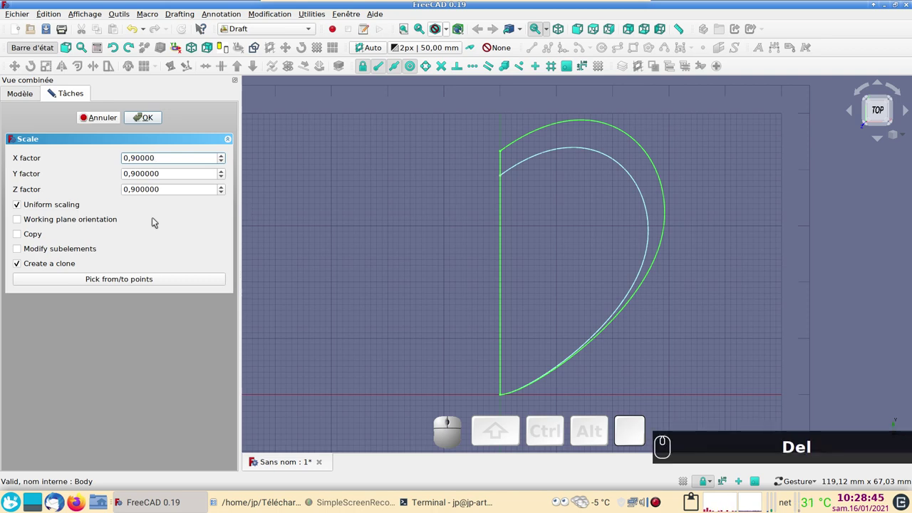
text(Del (8))
key(8)
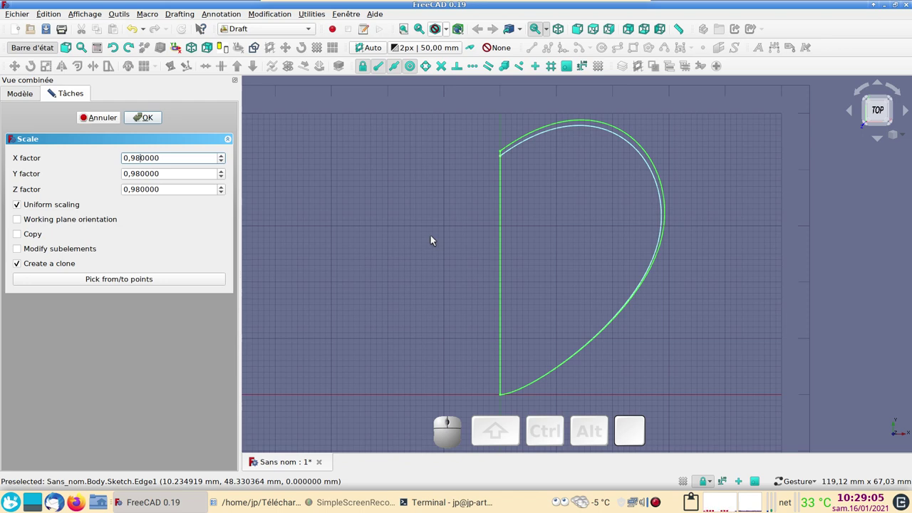
click(151, 122)
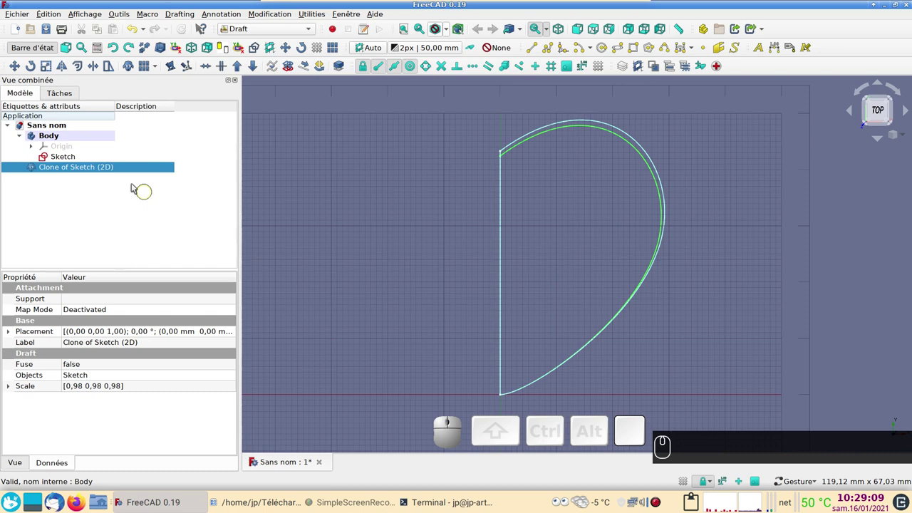
- Scale a second clone of the original sketch by 0.5 about the origin
click(80, 160)
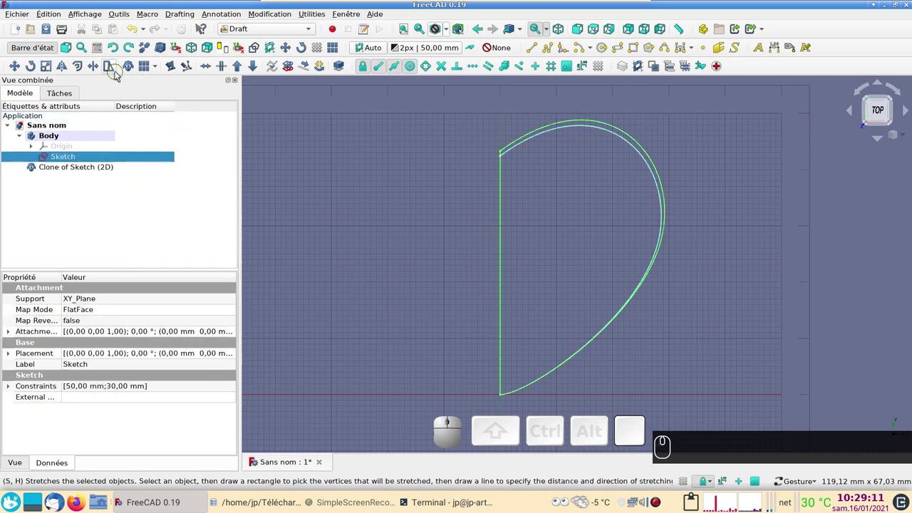
click(44, 67)
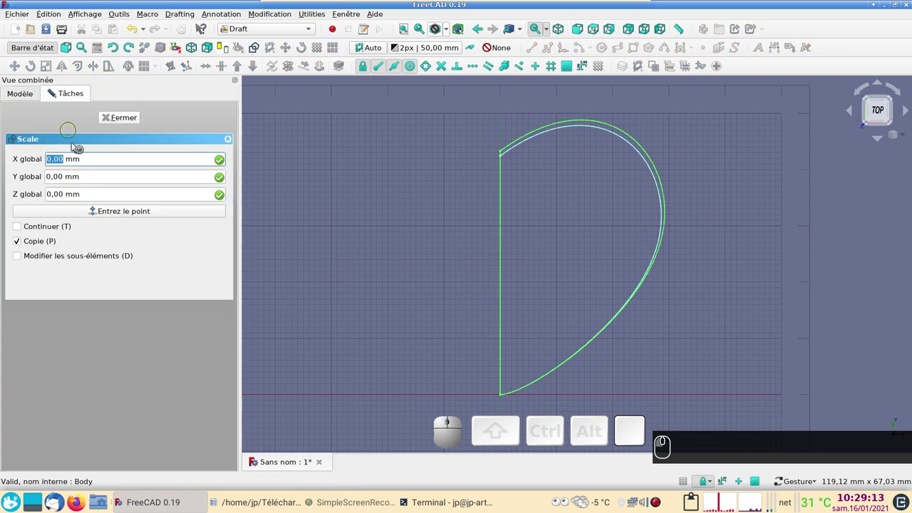
click(92, 214)
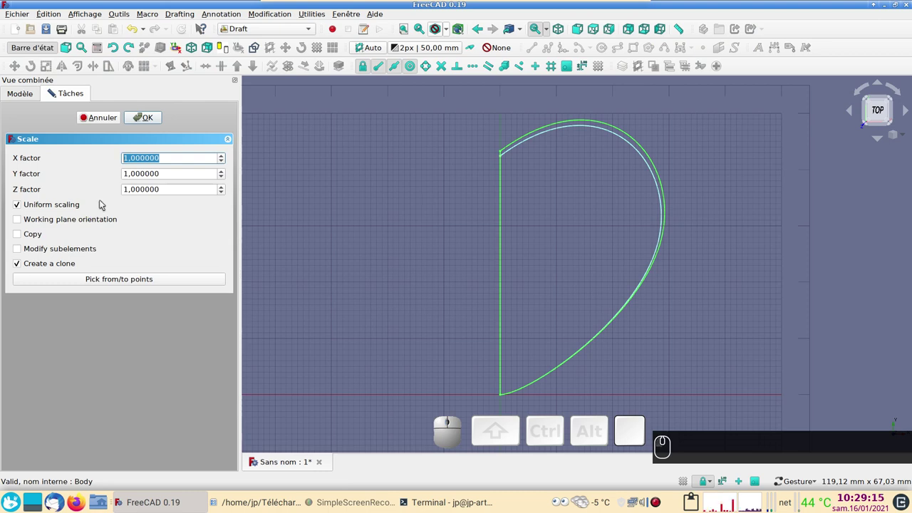
key(KP_0)
key(,)
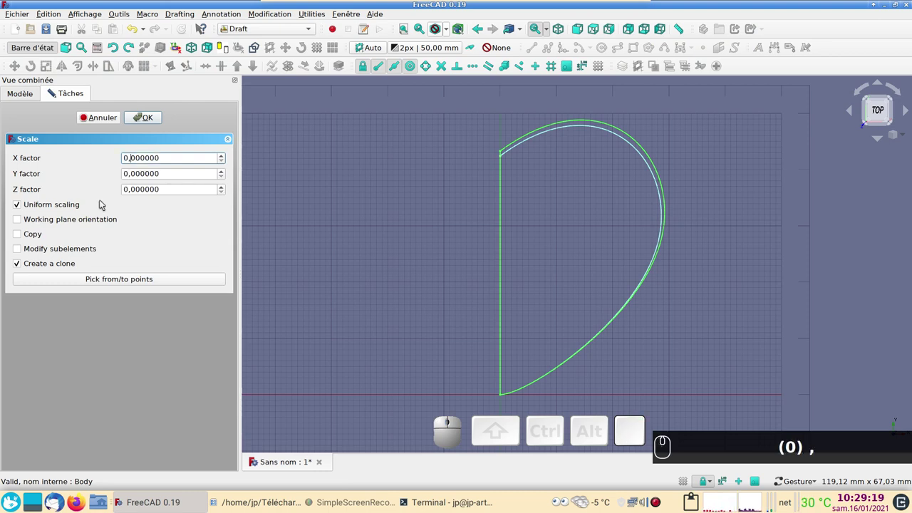
key(Delete)
key(Delete)
key(Delete)
key(KP_5)
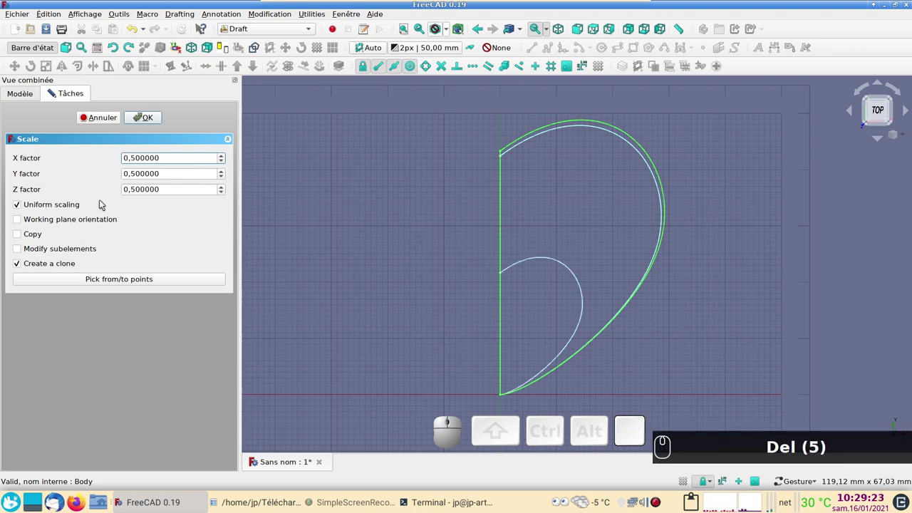
click(150, 119)
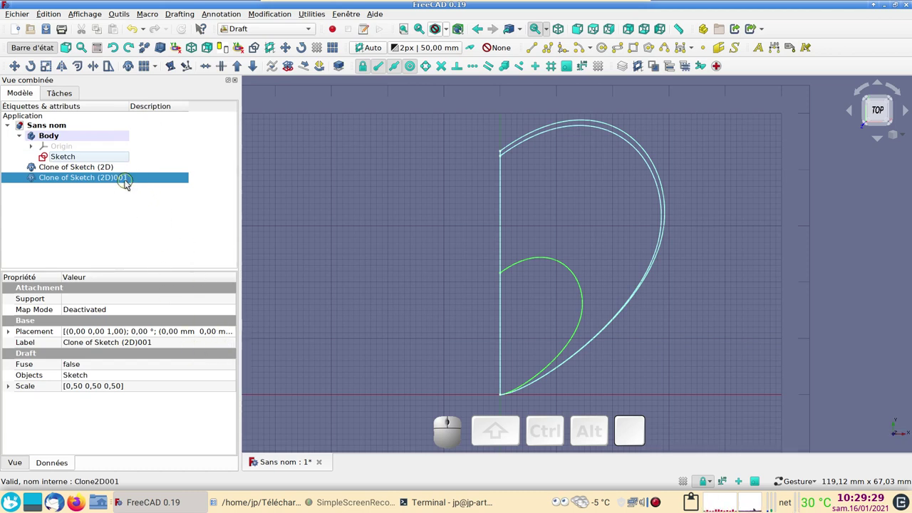
click(122, 170)
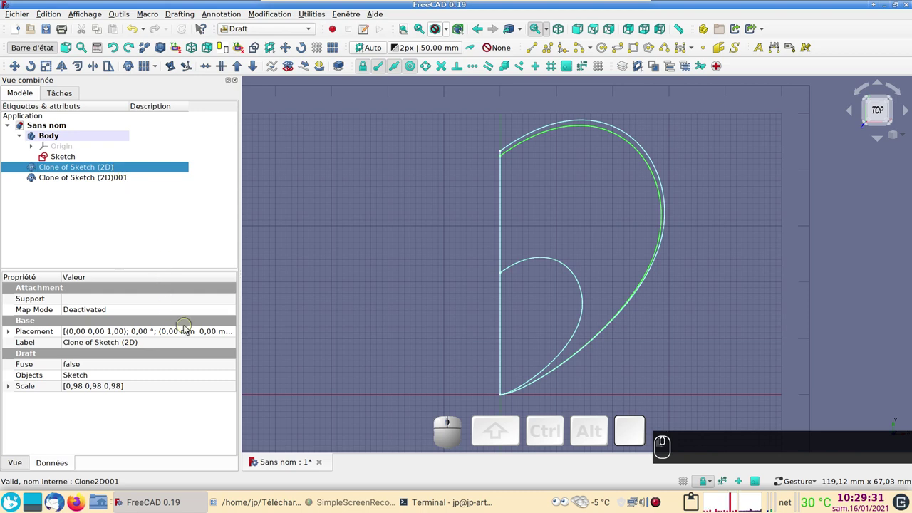
click(188, 331)
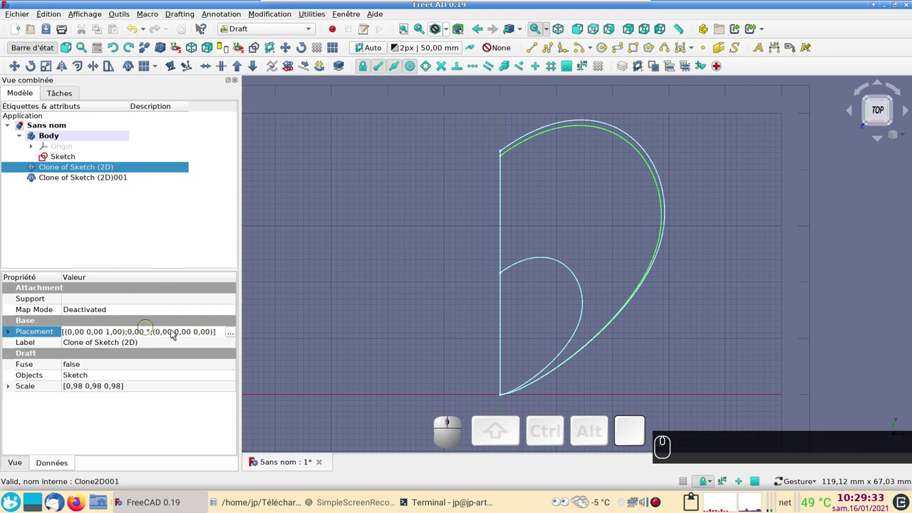
click(237, 333)
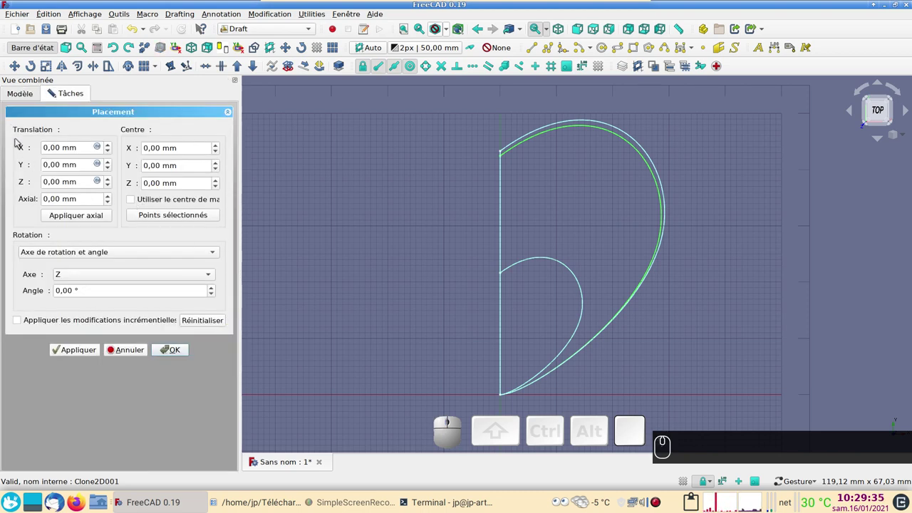
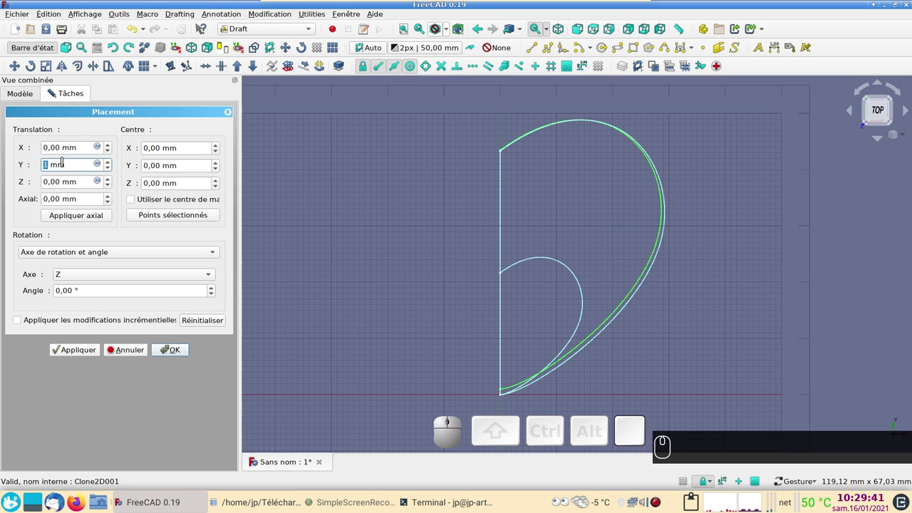
text((0))
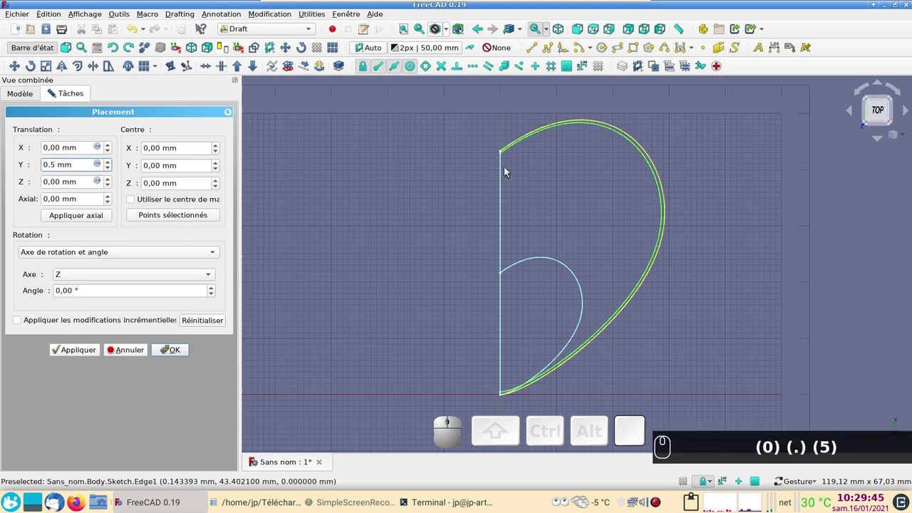
text((0) (.) (5))
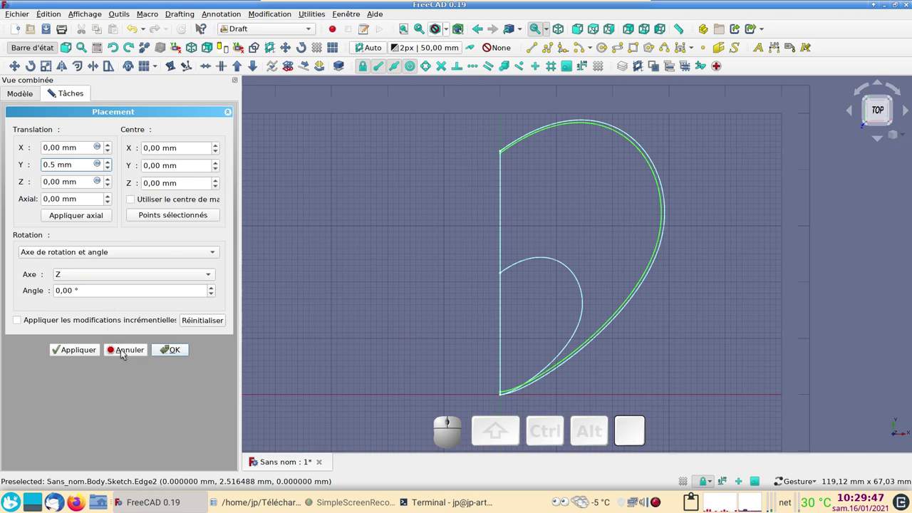
click(82, 352)
click(182, 352)
click(86, 181)
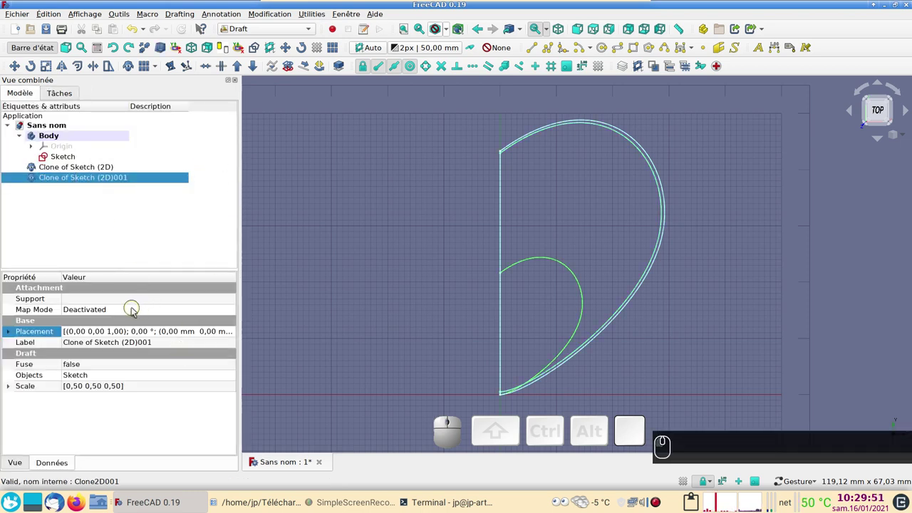
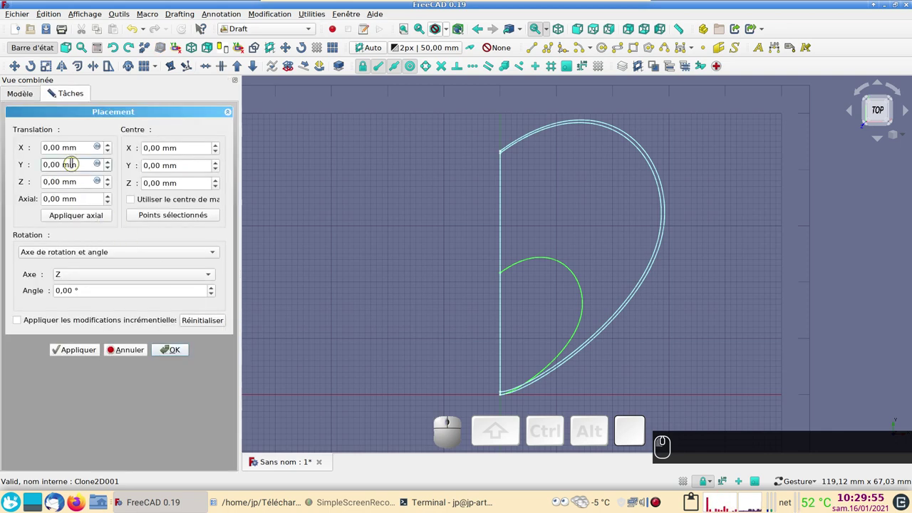
- Set the half-size clone's placement to a 12 mm translation along Y and confirm
scroll(up, 3)
scroll(up, 3)
scroll(up, 3)
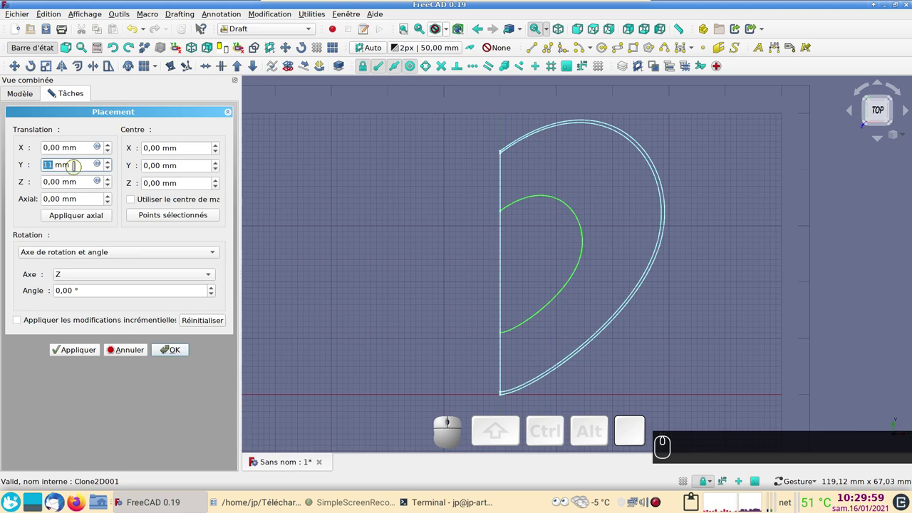
scroll(up, 3)
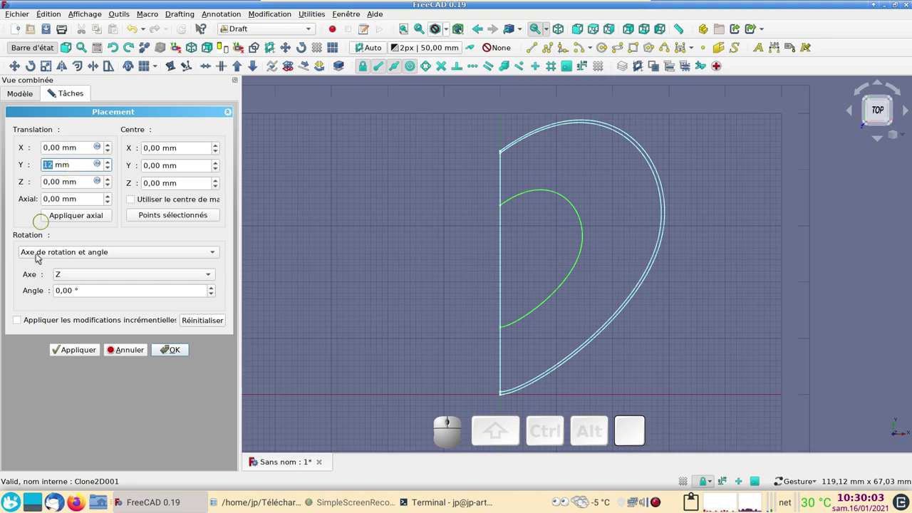
click(89, 349)
click(173, 353)
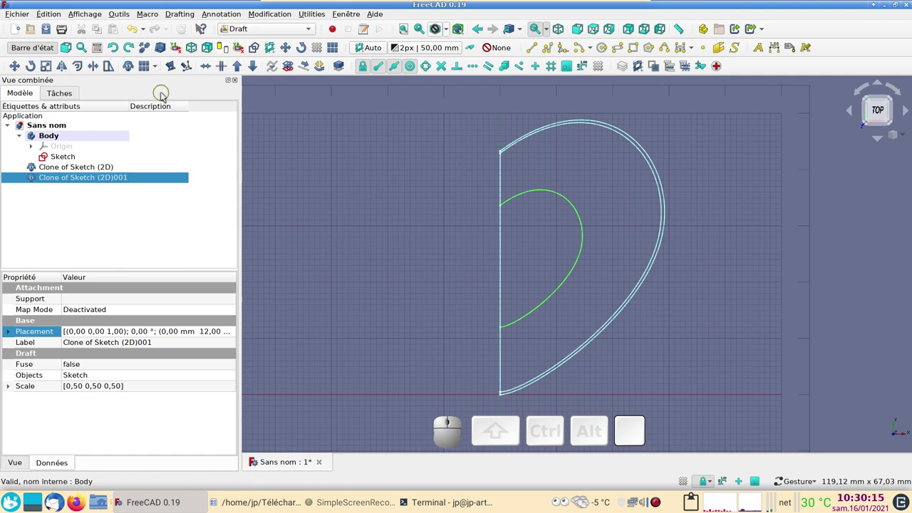
- In the Part workbench, create a Point primitive (Sommet) at the origin via Primitives
drag(377, 343, 314, 296)
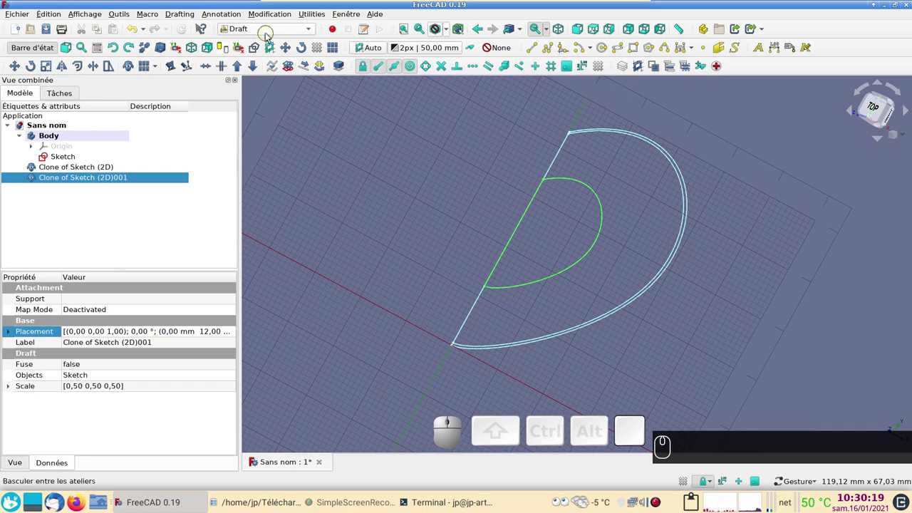
click(269, 38)
click(264, 42)
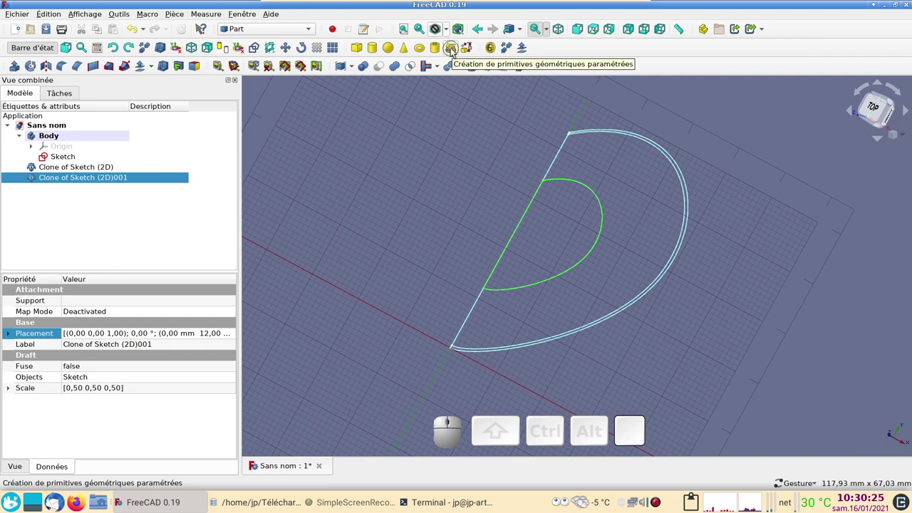
click(453, 52)
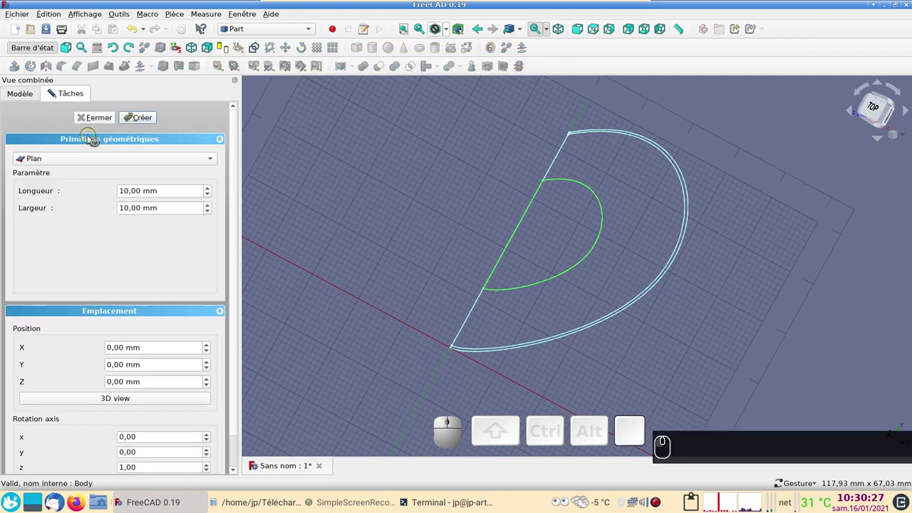
click(104, 156)
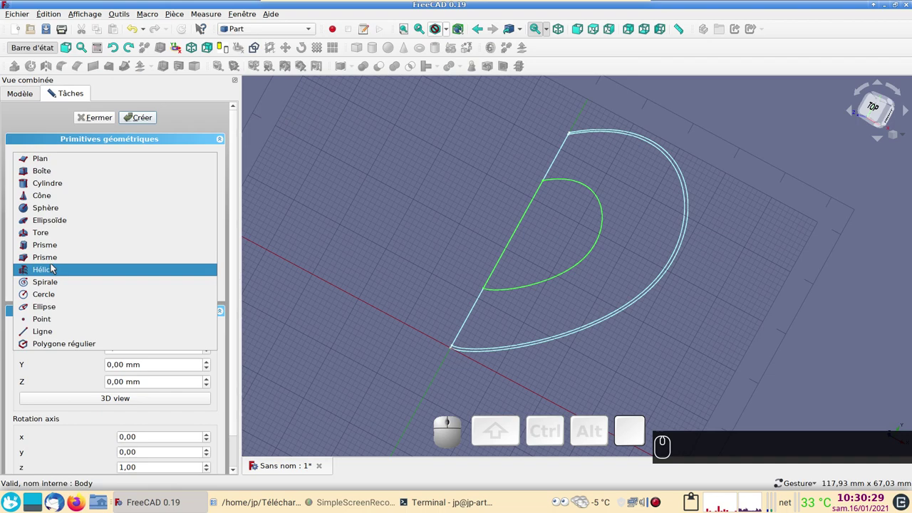
click(63, 322)
click(145, 120)
click(108, 122)
drag(319, 194, 341, 141)
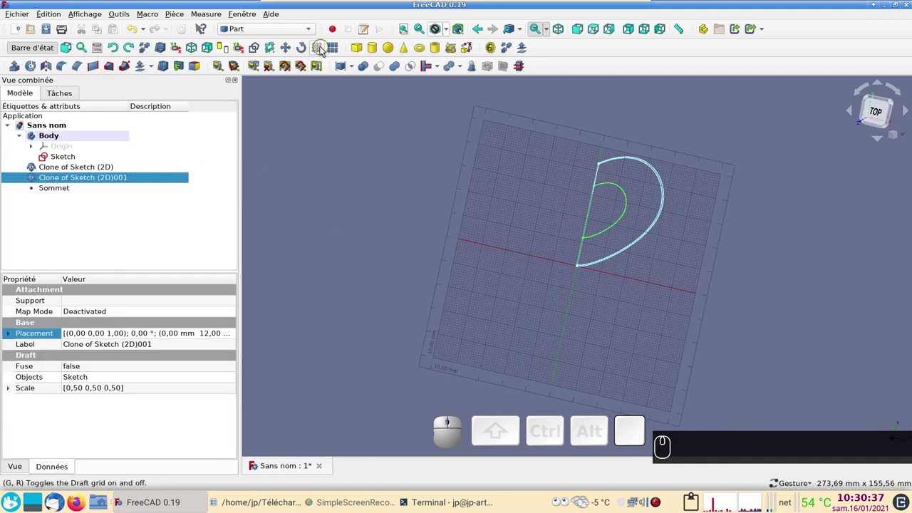
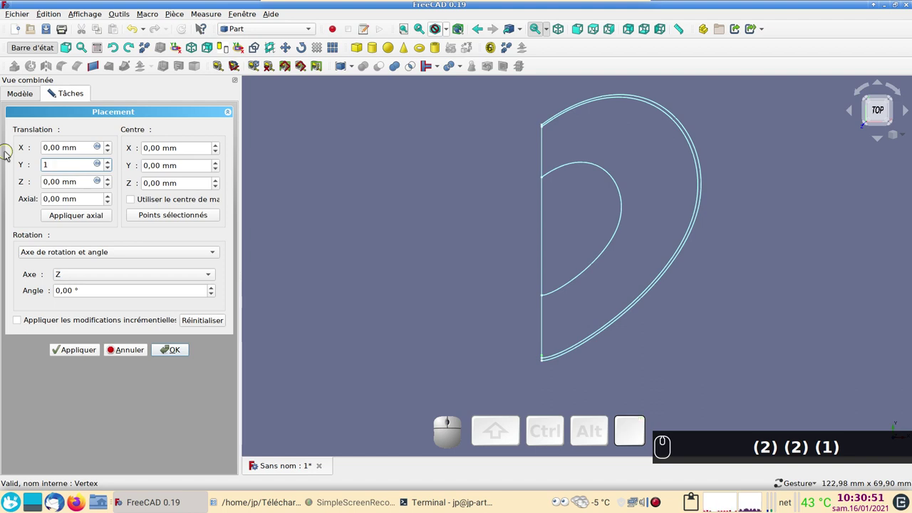
- Translate the Sommet point 25 mm along Y and view the profiles from the side
key(BackSpace)
key(KP_2)
text((2) (2) (1) ⌫ (2) (5))
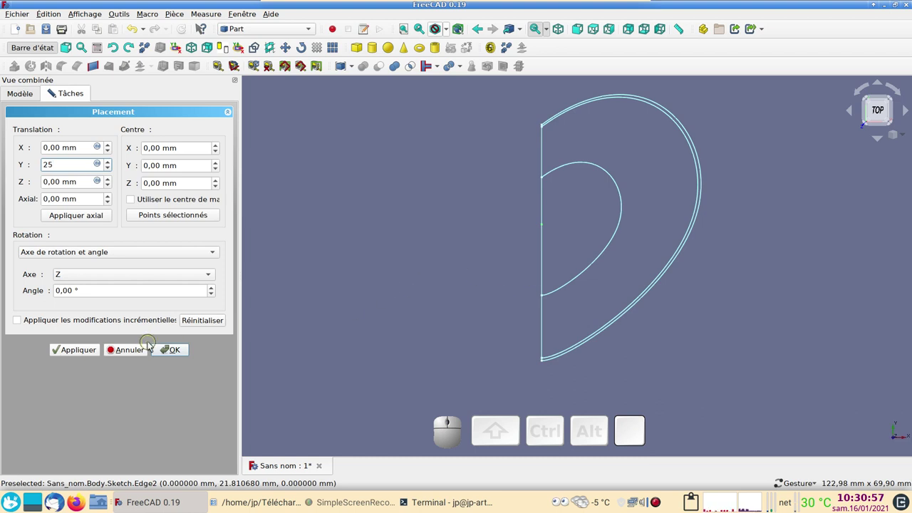
click(70, 356)
click(177, 356)
click(726, 350)
key(6)
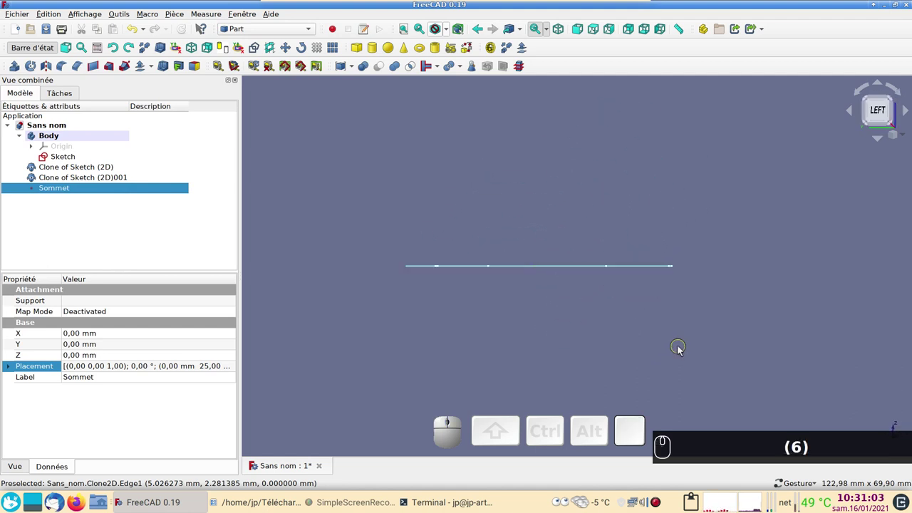
- Raise the larger sketch clone's Placement Z above the base sketch and confirm
key(3)
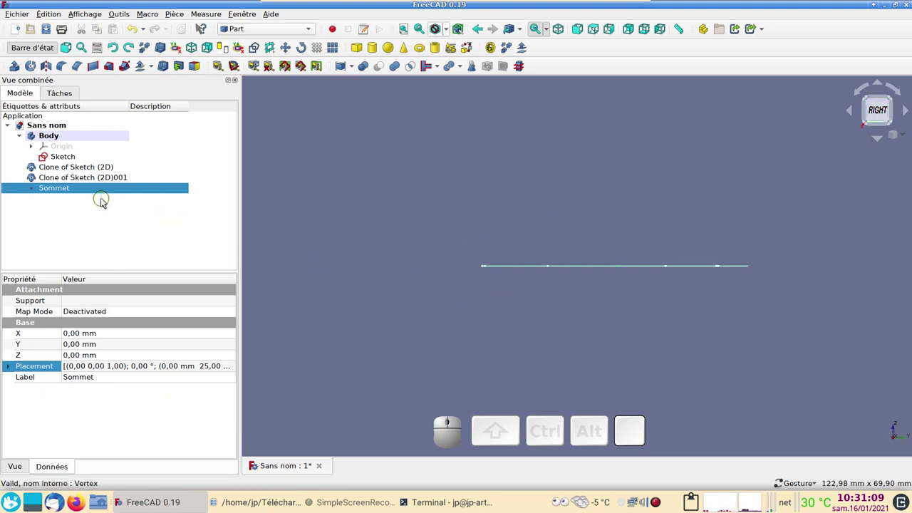
click(91, 172)
click(97, 211)
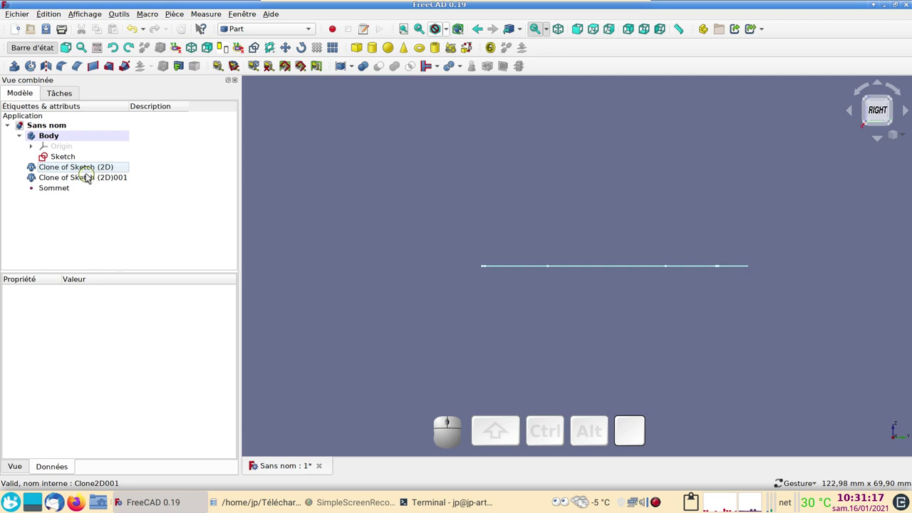
click(86, 173)
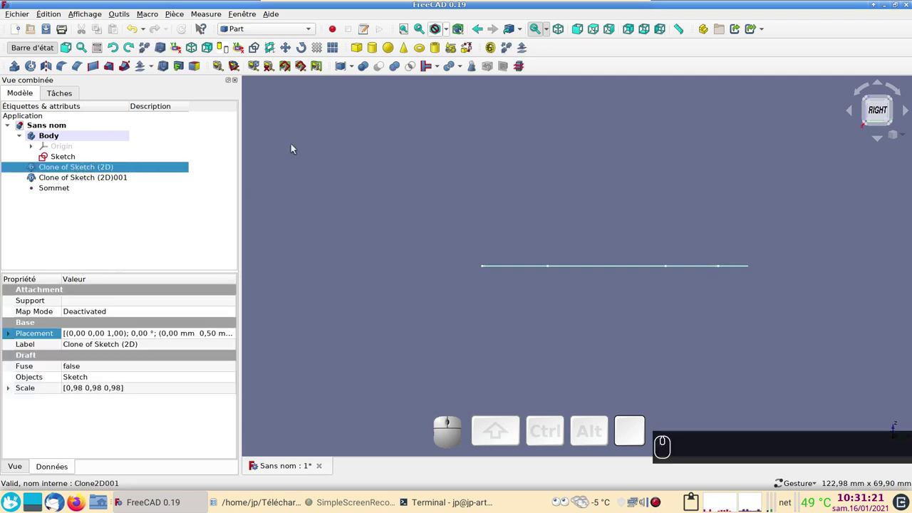
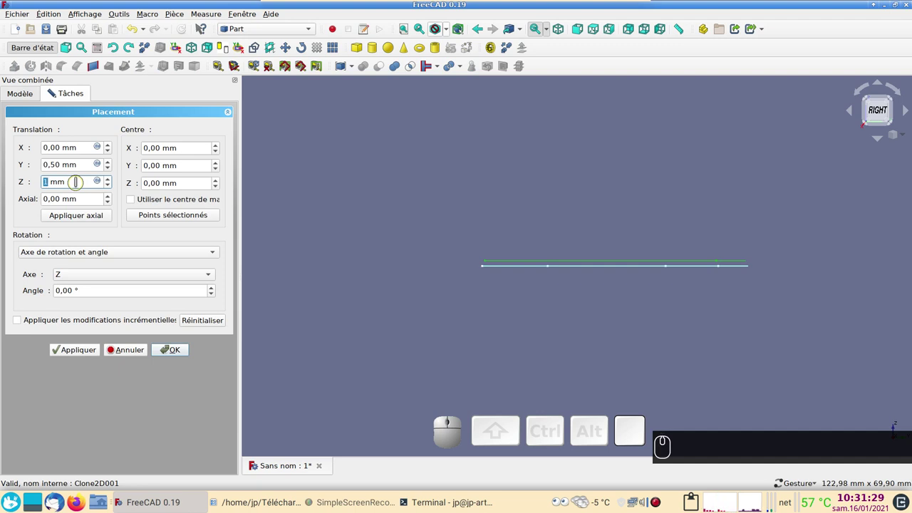
scroll(up, 3)
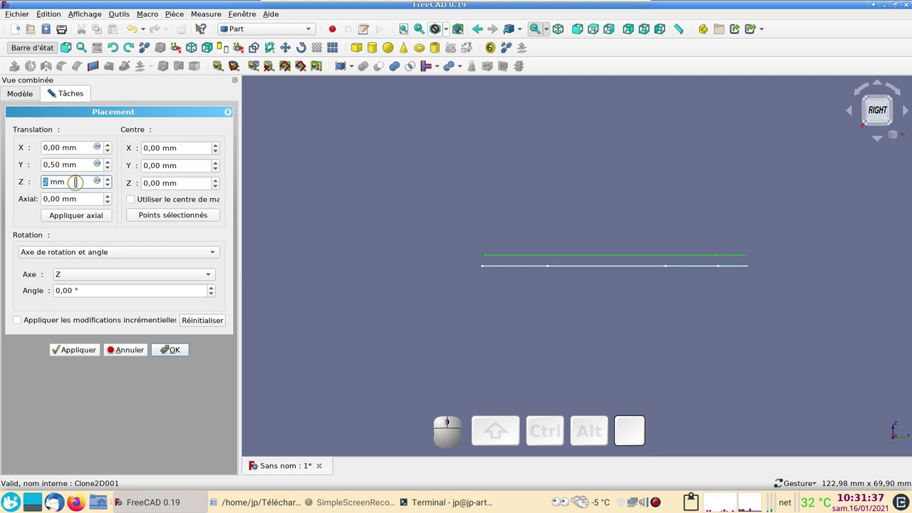
scroll(up, 3)
click(70, 355)
click(174, 354)
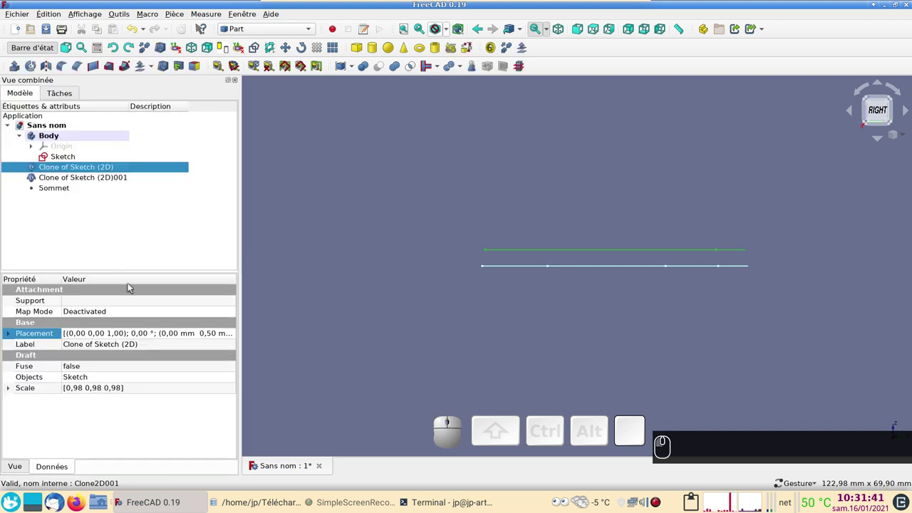
- Raise the smaller sketch clone to a Translation Z of 10 mm
click(62, 181)
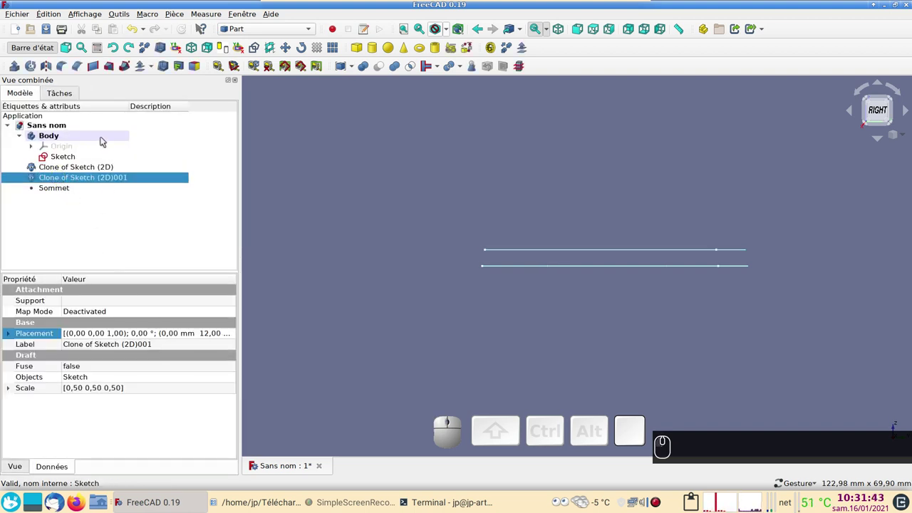
click(237, 341)
click(240, 337)
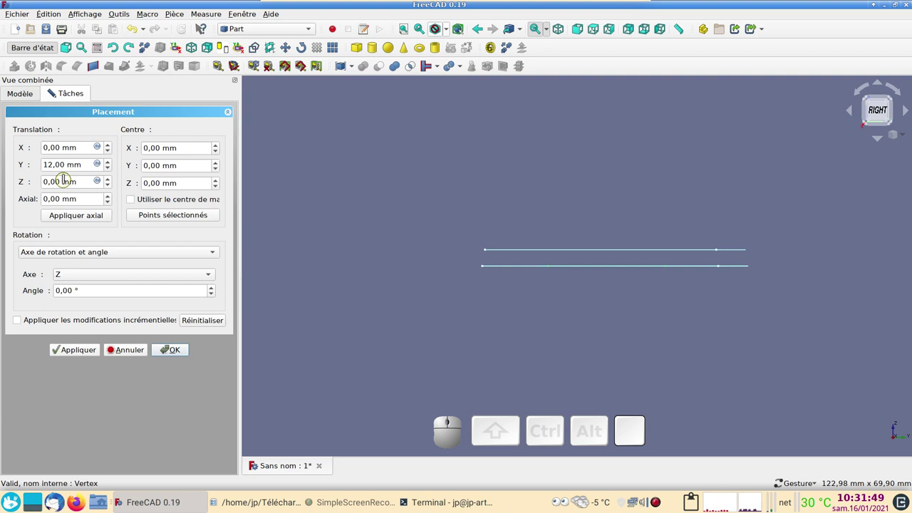
scroll(up, 3)
scroll(up, 3)
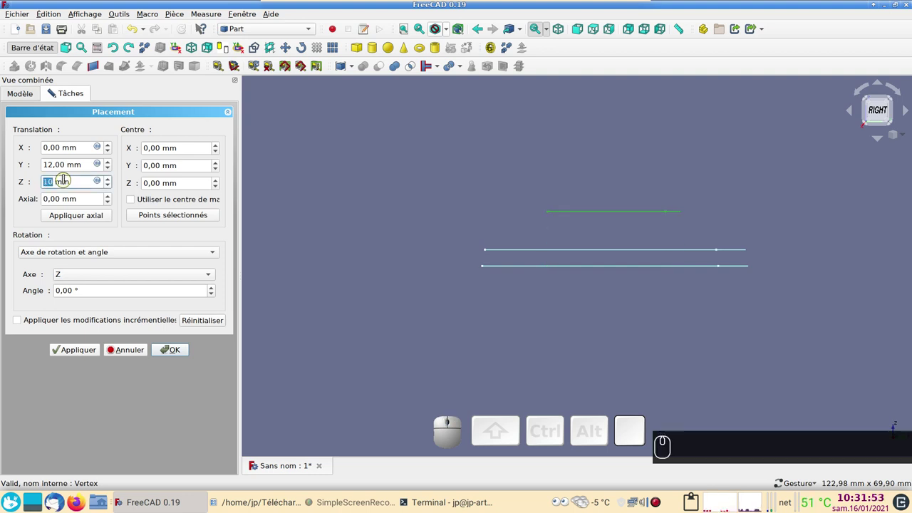
click(77, 352)
click(169, 356)
- Raise the Sommet vertex to a Translation Z of 12 mm, topping the stack
click(66, 188)
click(239, 364)
click(238, 365)
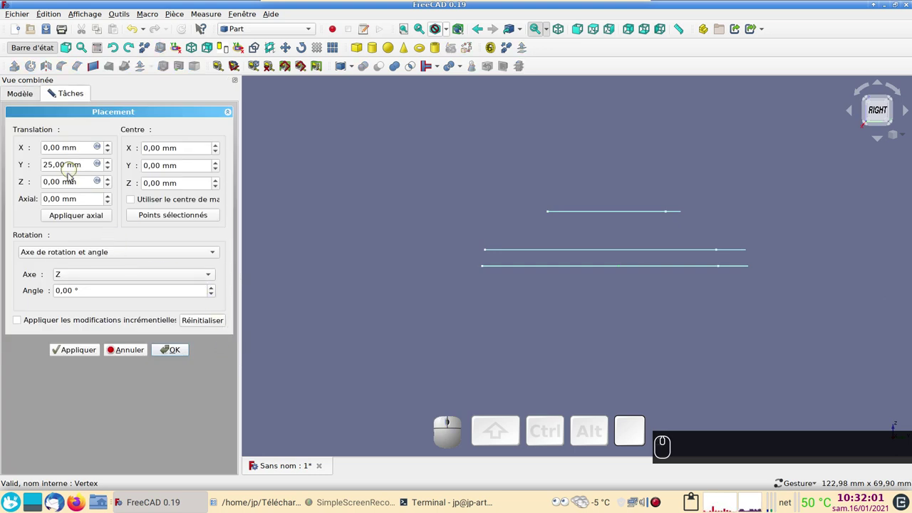
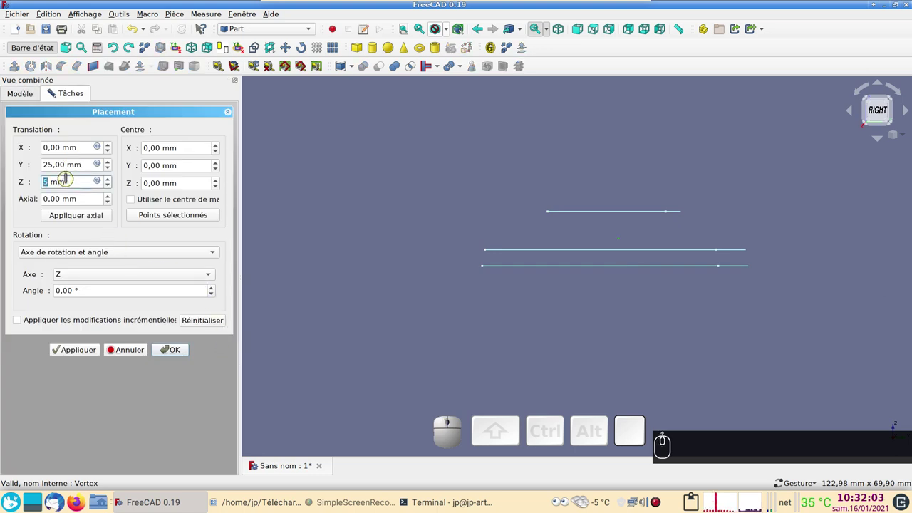
scroll(up, 3)
scroll(up, 3)
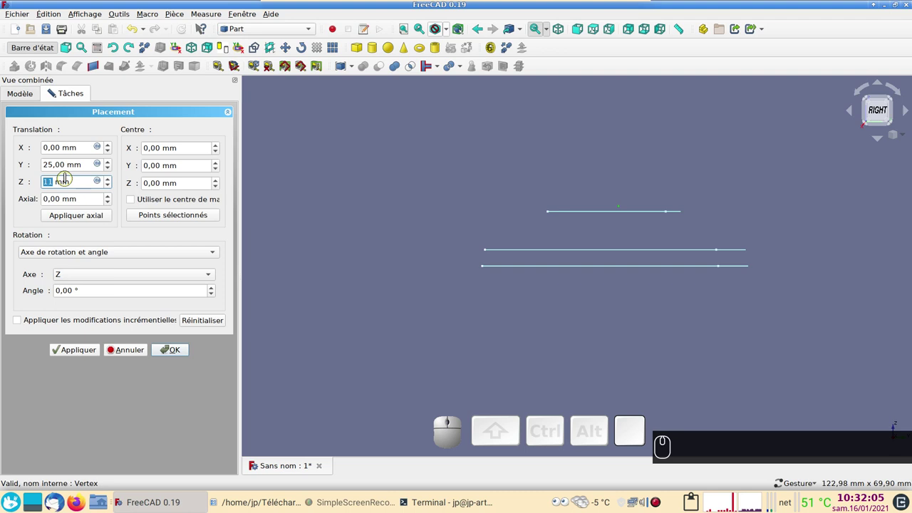
scroll(up, 3)
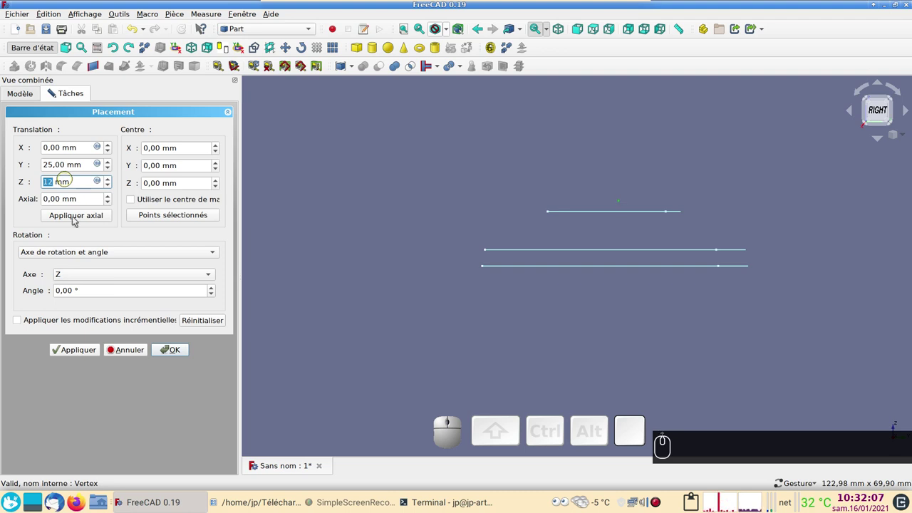
click(73, 354)
click(166, 355)
- Queue Sketch, both Clones and Sommet in order as profiles in a Part Loft
drag(432, 254, 238, 196)
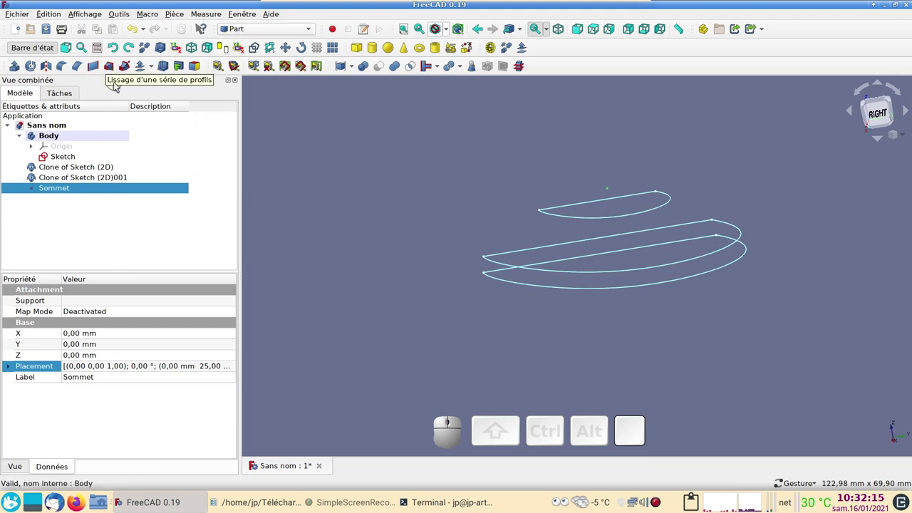
click(117, 68)
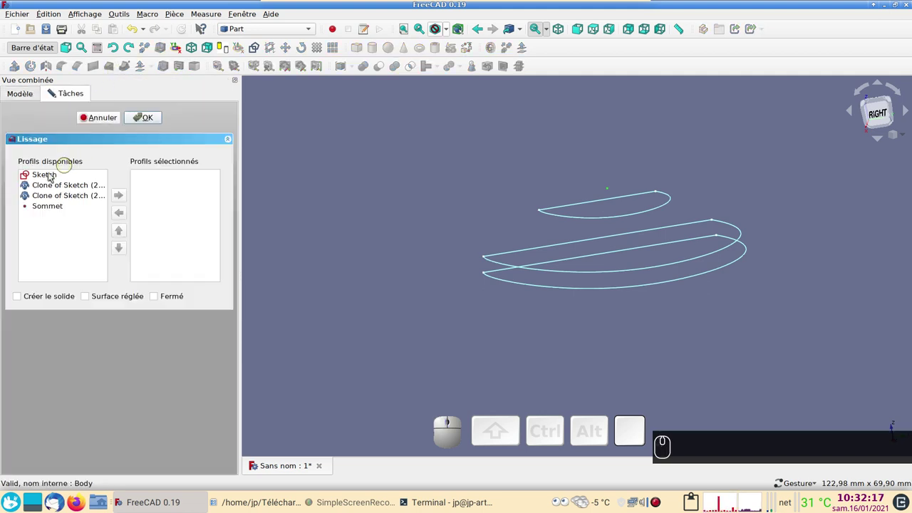
click(49, 181)
click(124, 197)
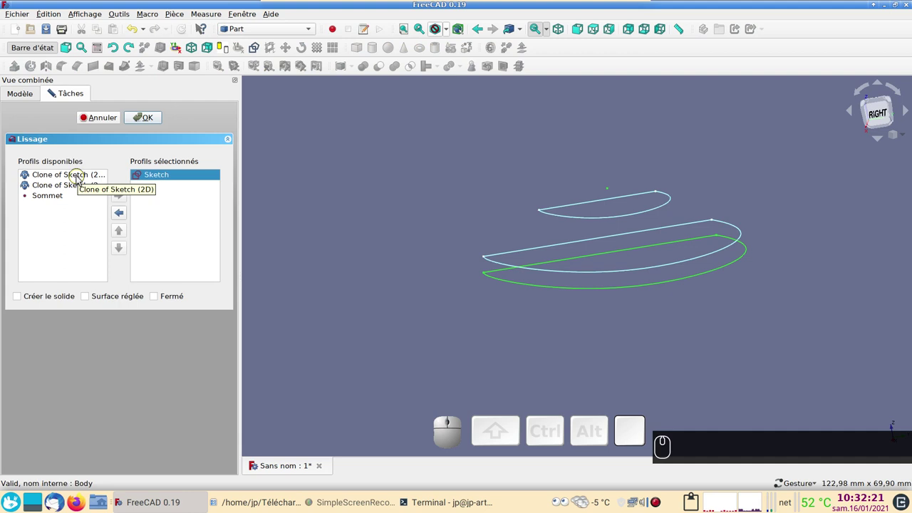
click(79, 180)
click(126, 196)
click(66, 180)
click(126, 195)
click(64, 178)
click(120, 195)
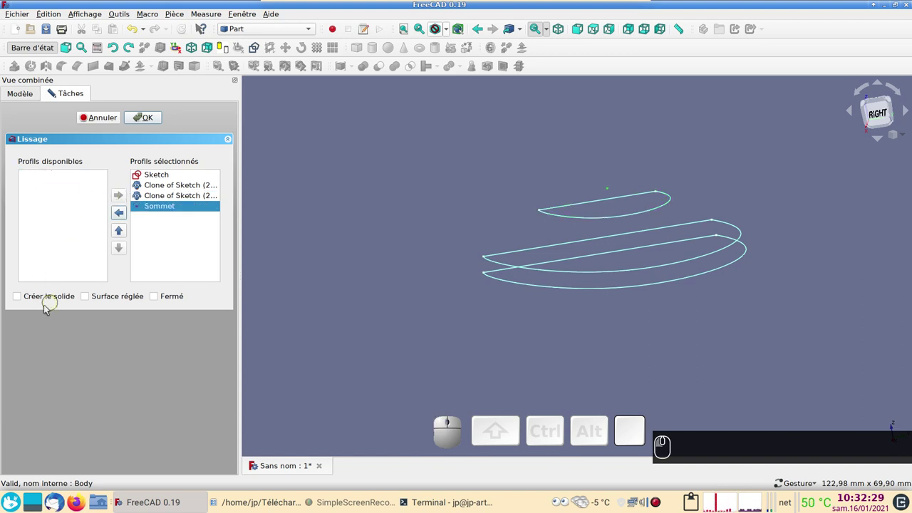
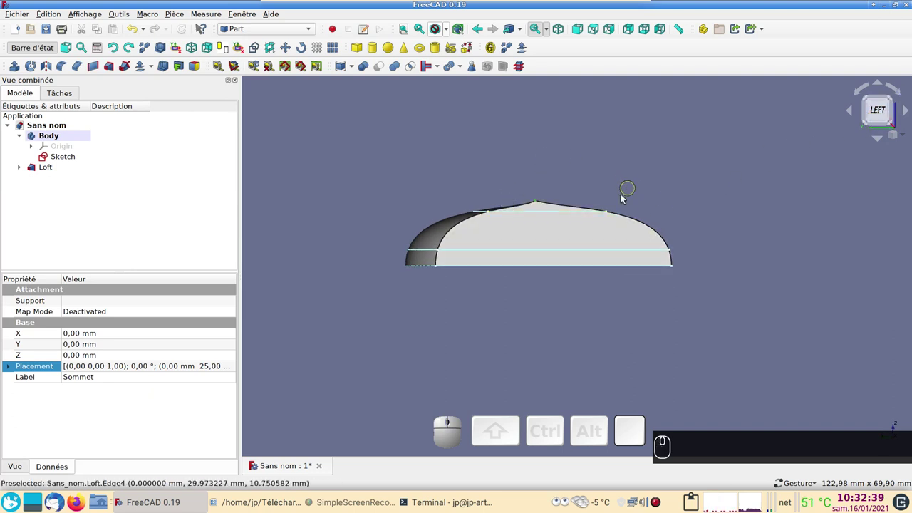
- Lower Sommet's Translation Z from 12 to 11 mm for a rounder loft dome
click(28, 166)
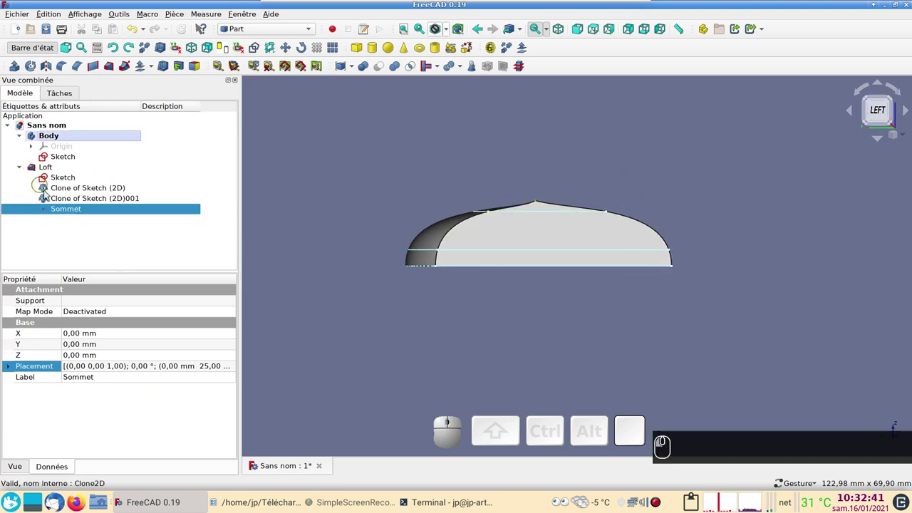
click(241, 368)
click(241, 369)
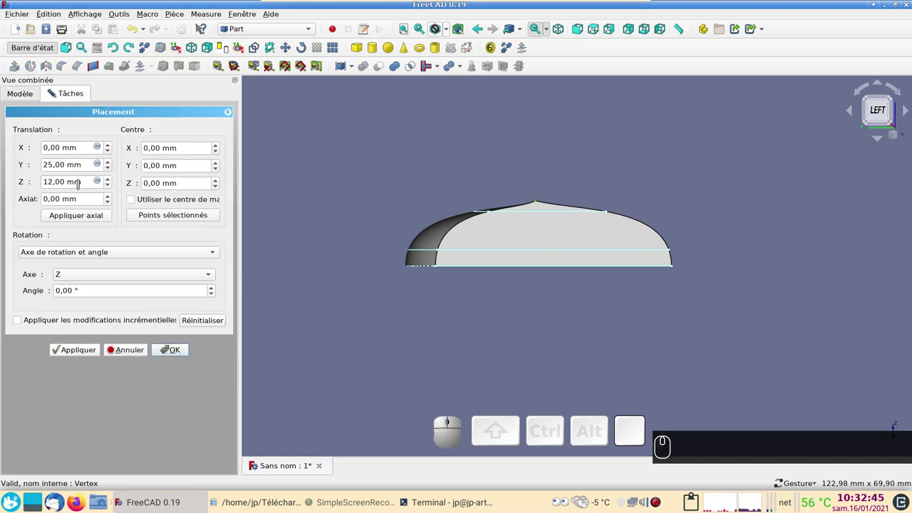
scroll(down, 3)
click(64, 352)
drag(593, 342, 500, 254)
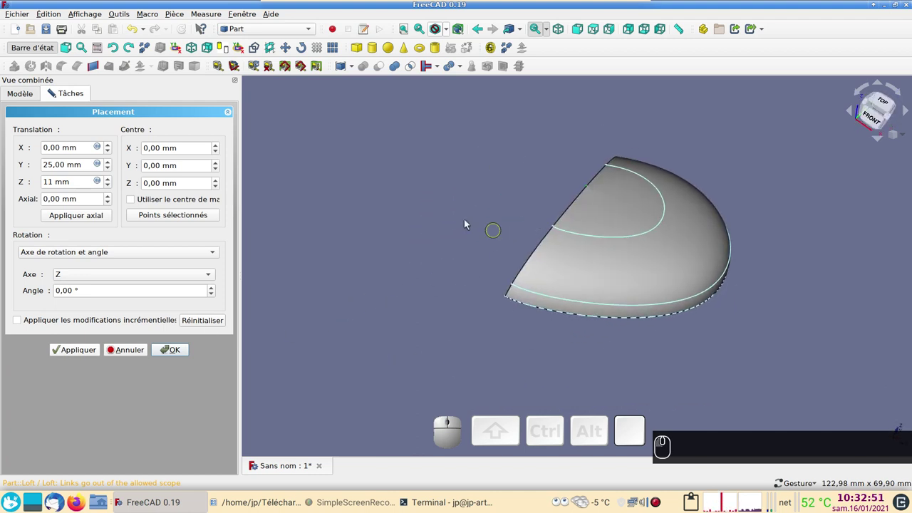
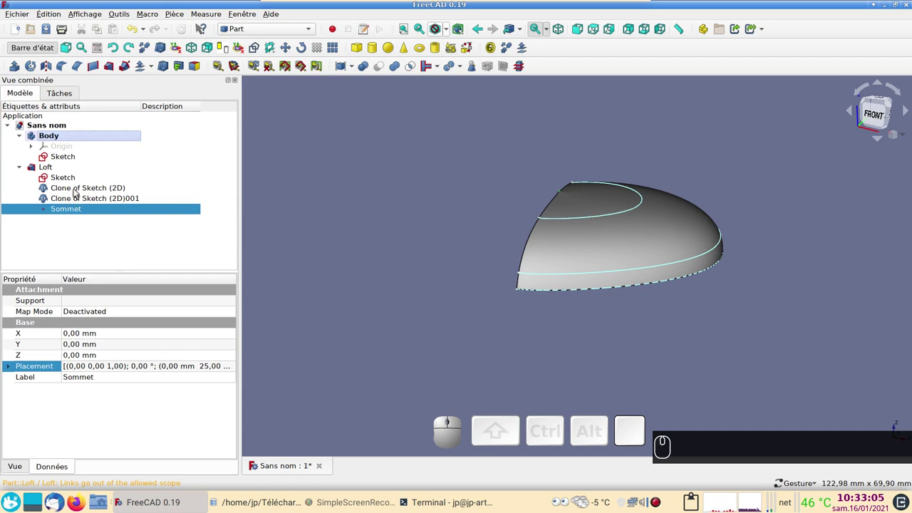
- Lower the first sketch clone's Translation Z from 3 to 2 mm
click(76, 192)
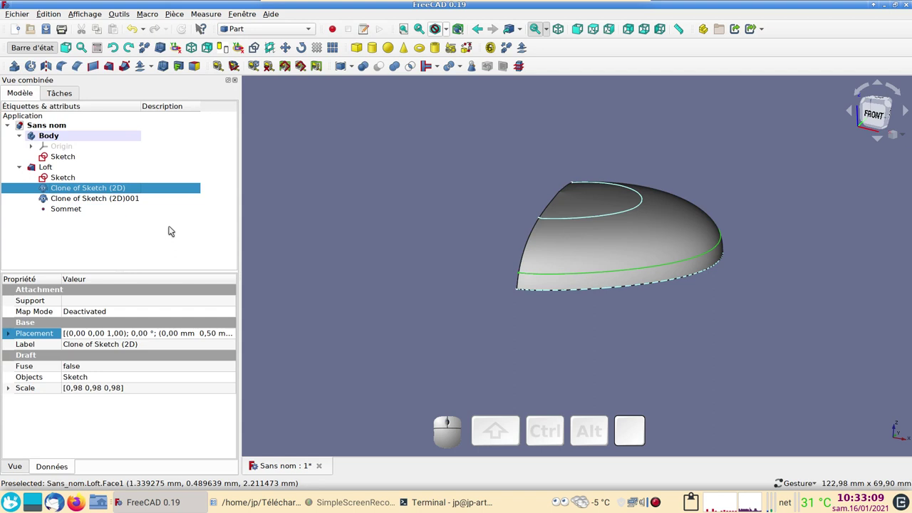
click(237, 333)
click(237, 334)
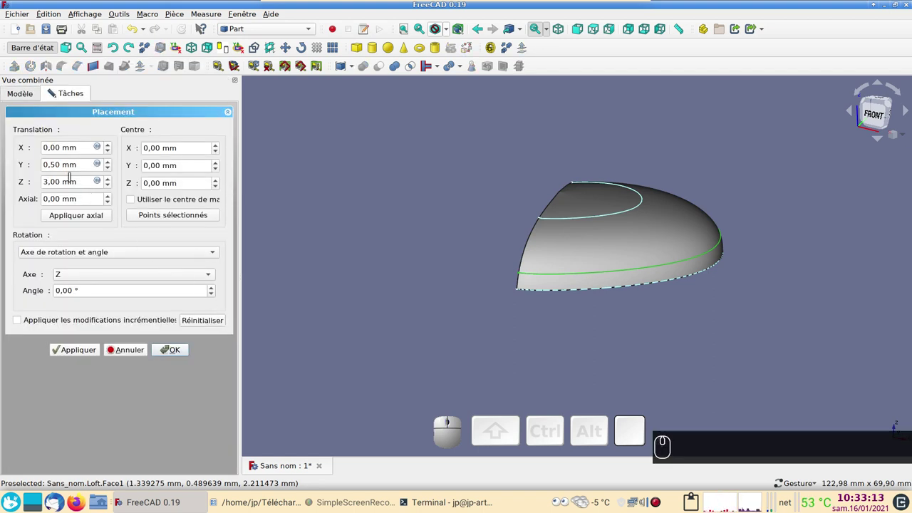
scroll(down, 3)
click(63, 350)
drag(373, 308, 716, 322)
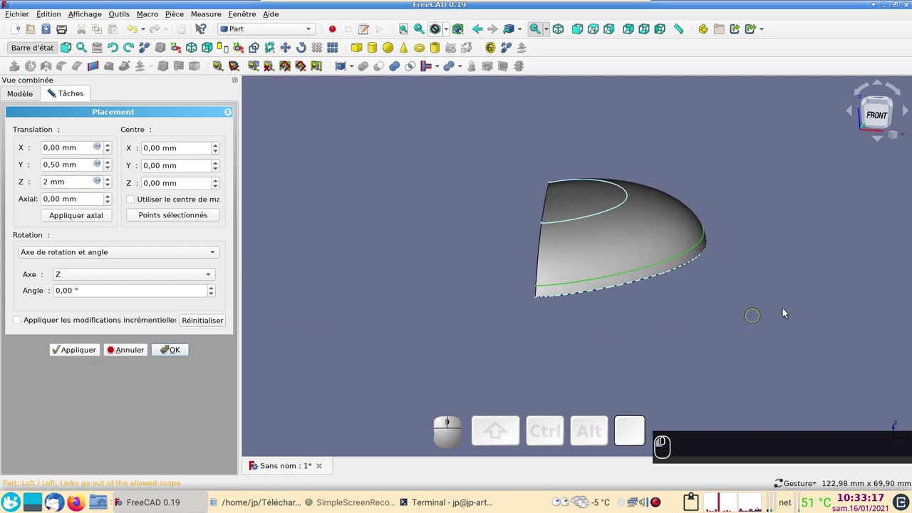
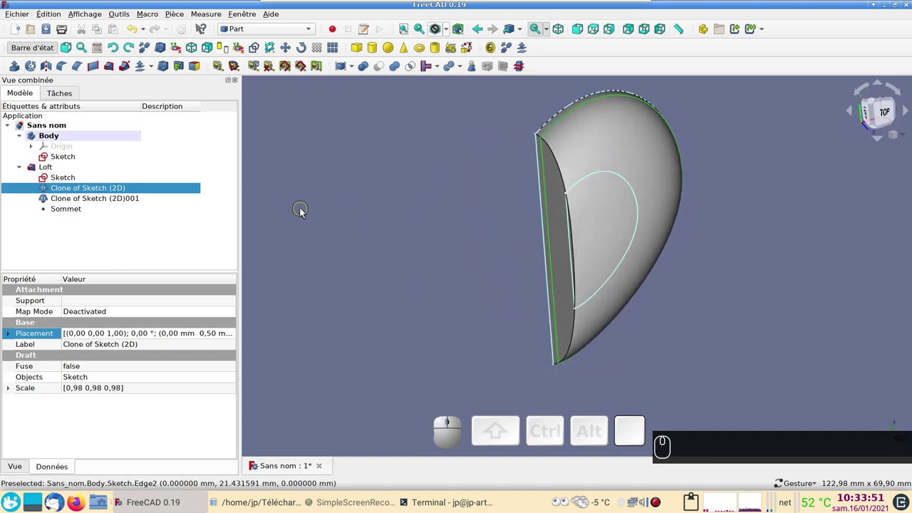
- Start Part Mirroring and unfold the mirror-plane list
drag(762, 309, 406, 226)
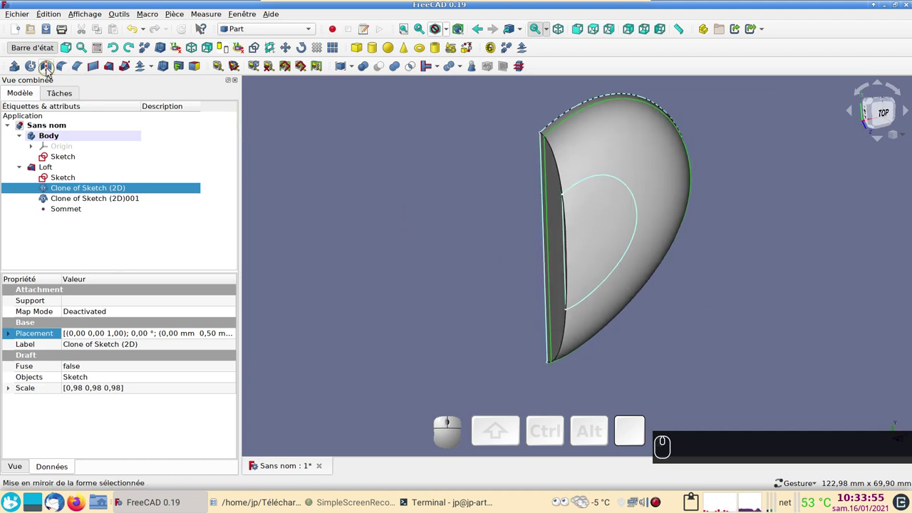
click(49, 72)
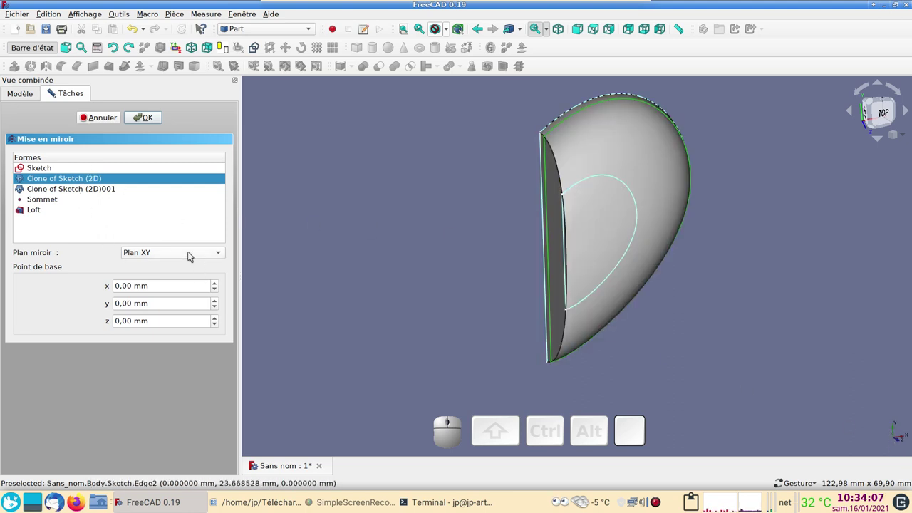
click(190, 255)
- Mirror the clone across Plan YZ, then undo the unwanted mirrored copy
click(181, 279)
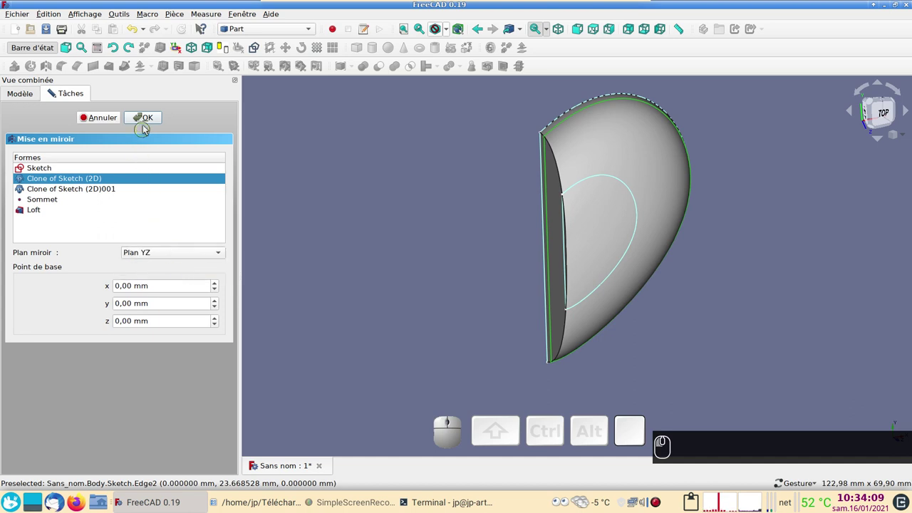
click(146, 123)
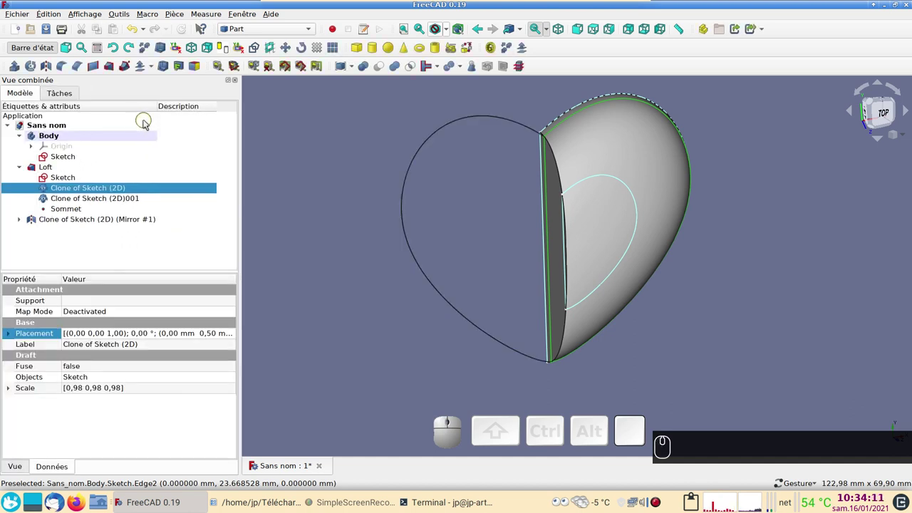
text(22)
click(137, 27)
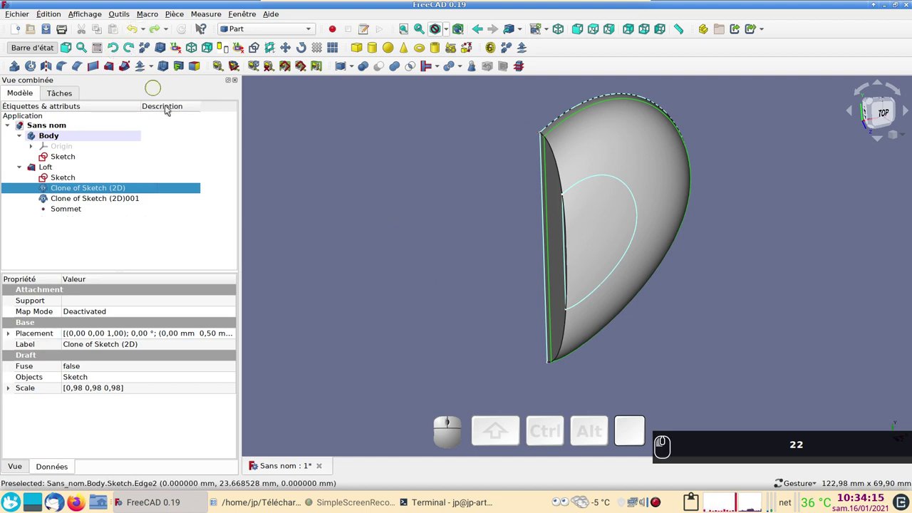
- Select the Loft solid and orbit to view its flat base from below
click(430, 250)
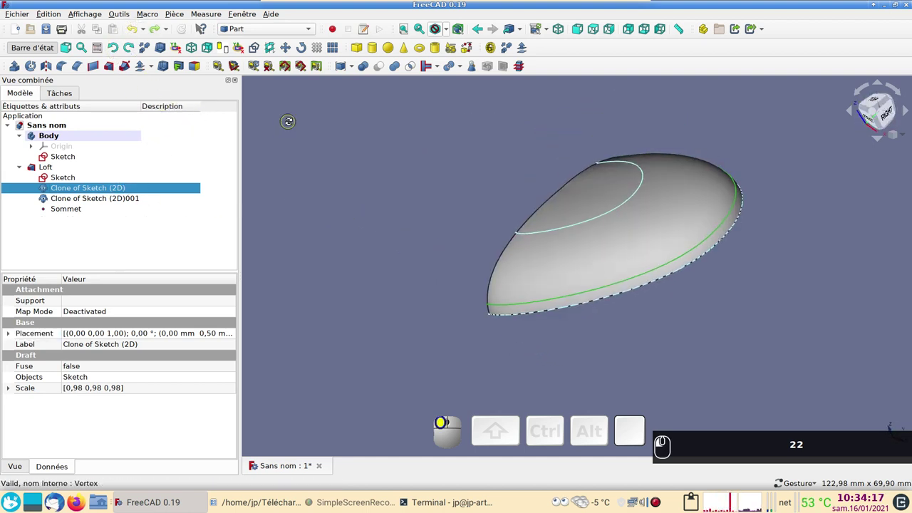
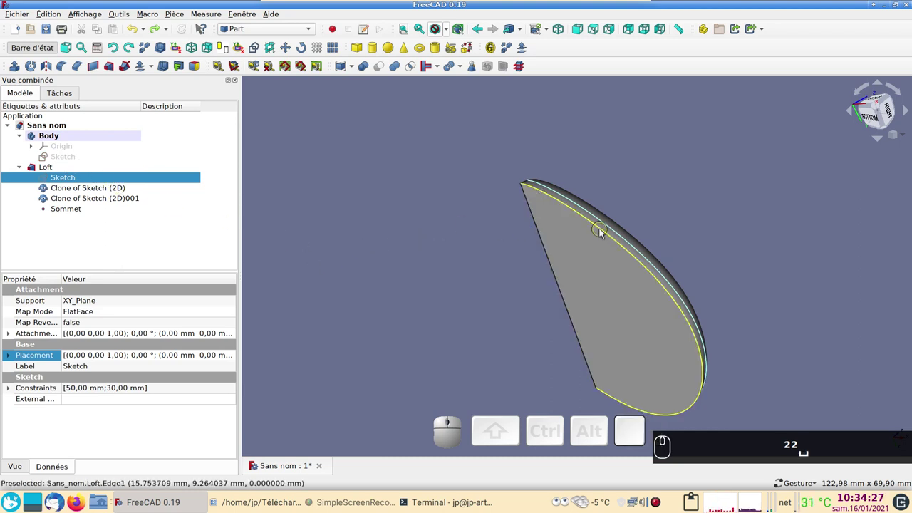
click(602, 230)
drag(434, 199, 340, 157)
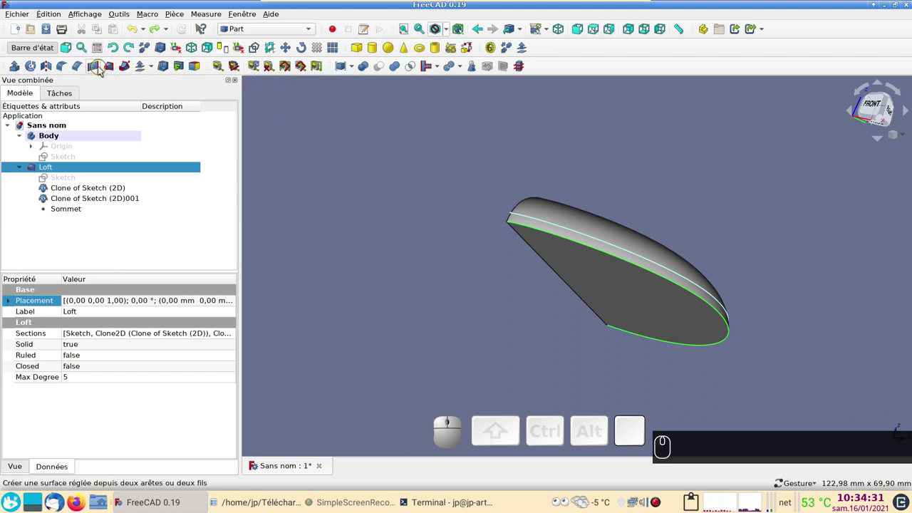
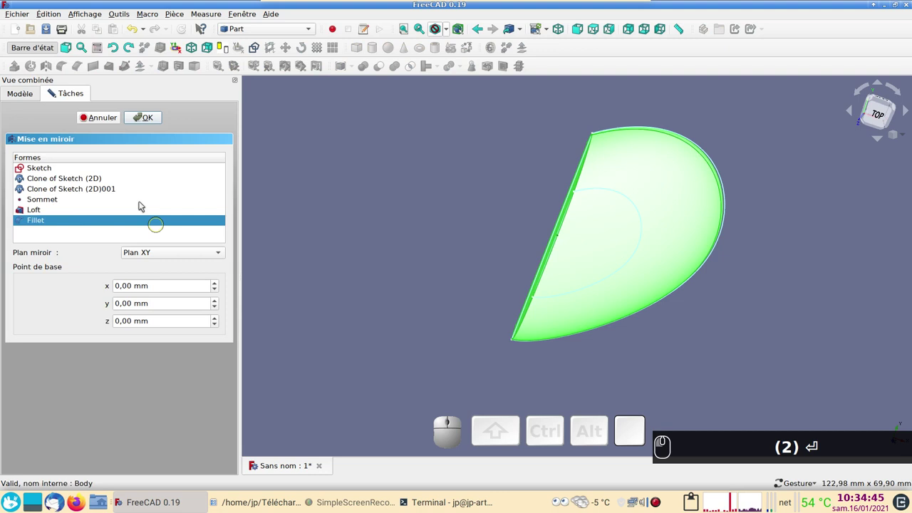
- Set the Fillet's mirror plane to Plan YZ
click(182, 256)
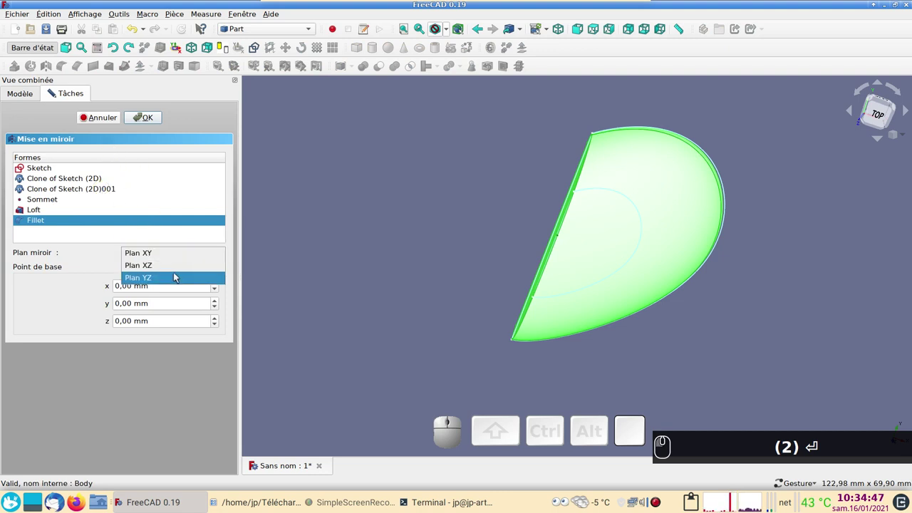
click(176, 277)
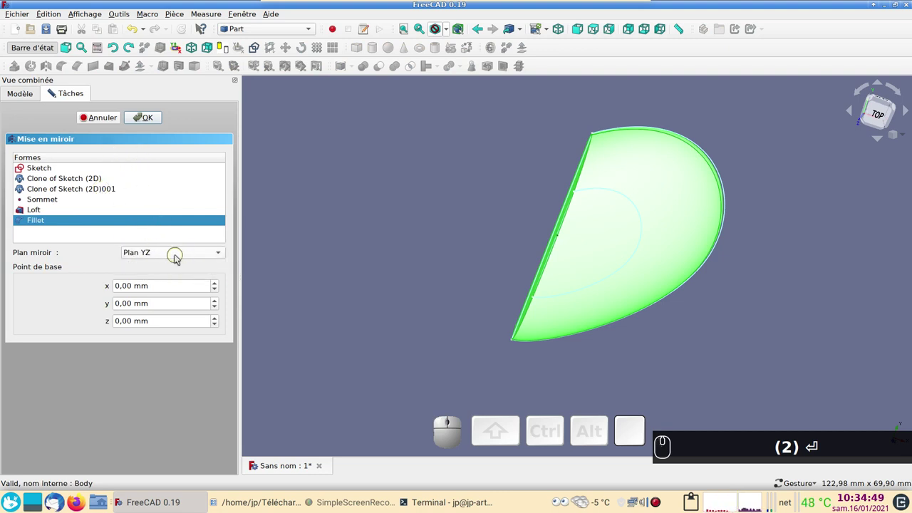
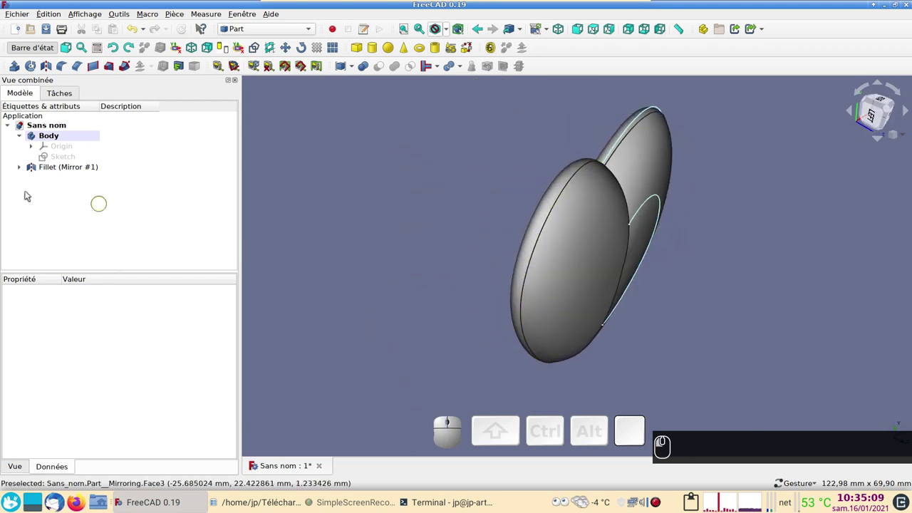
- Combine Fillet and Fillet (Mirror #1) into one Compound forming the whole heart
click(26, 166)
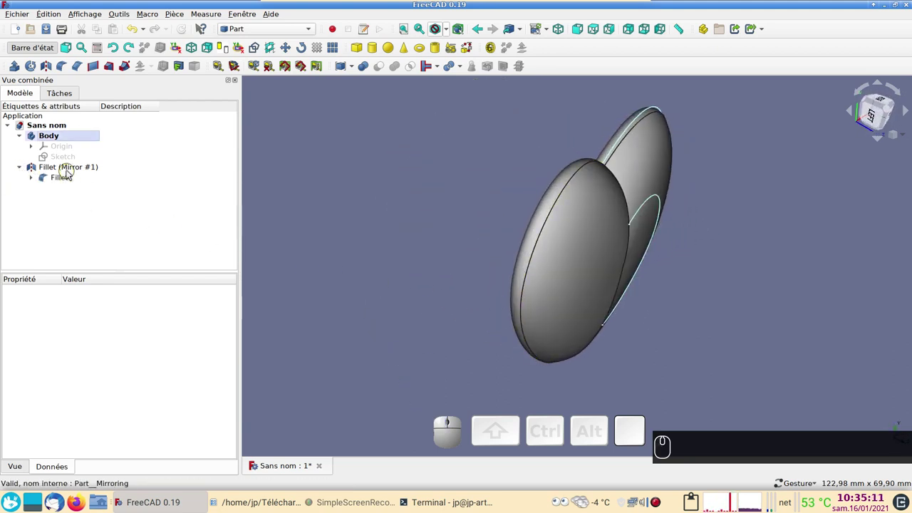
click(72, 170)
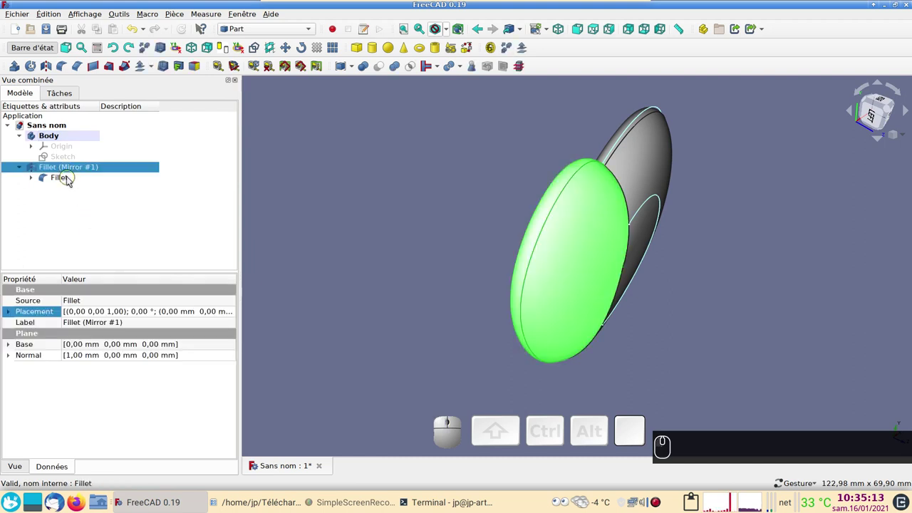
click(70, 181)
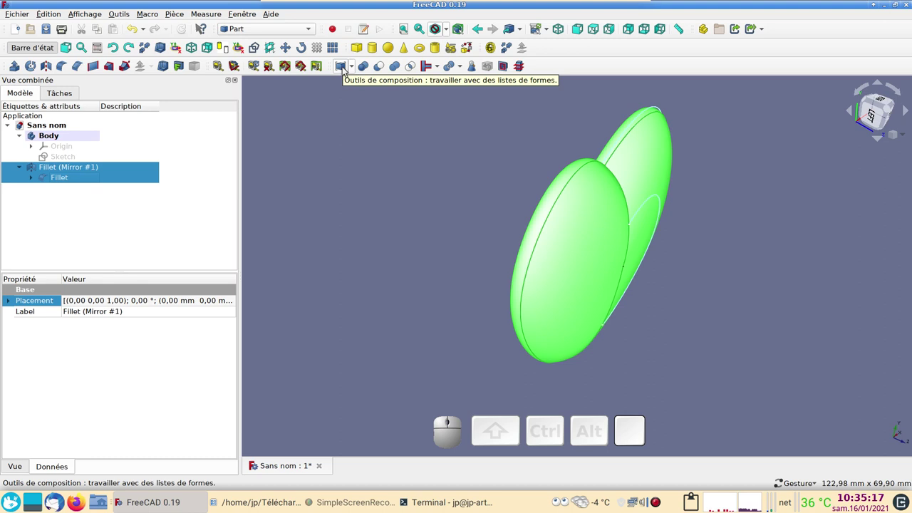
click(355, 69)
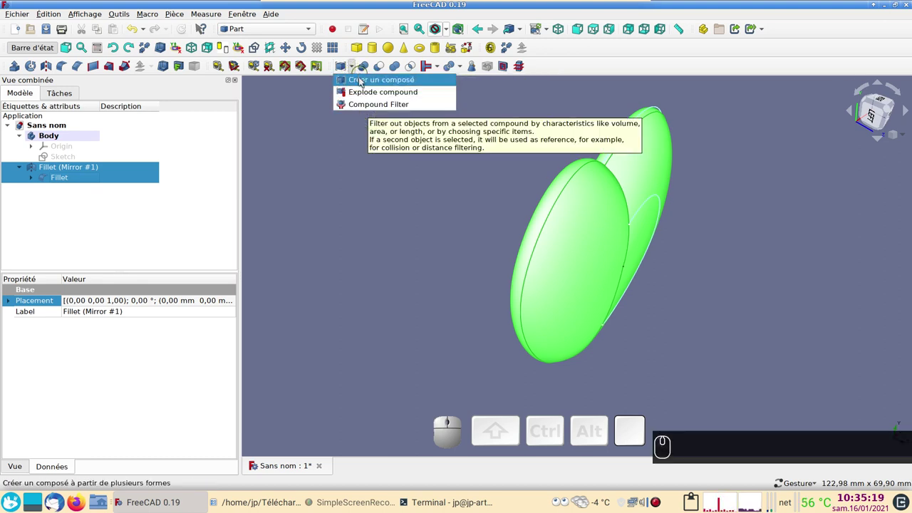
click(361, 84)
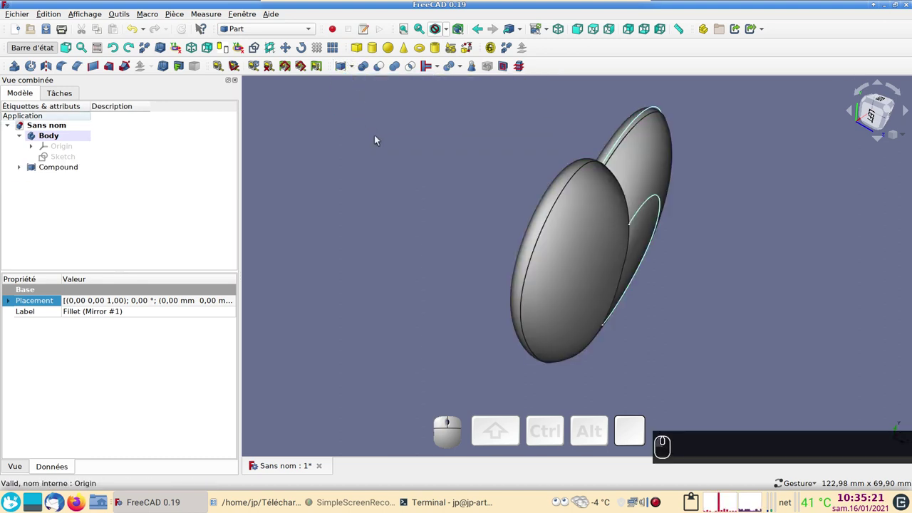
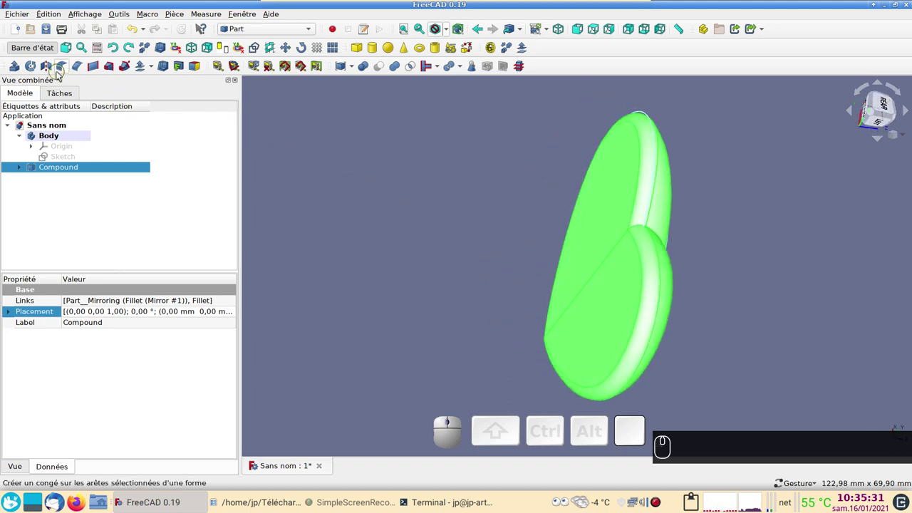
- Mirror the Compound across Plan XY to create the heart's underside
click(56, 70)
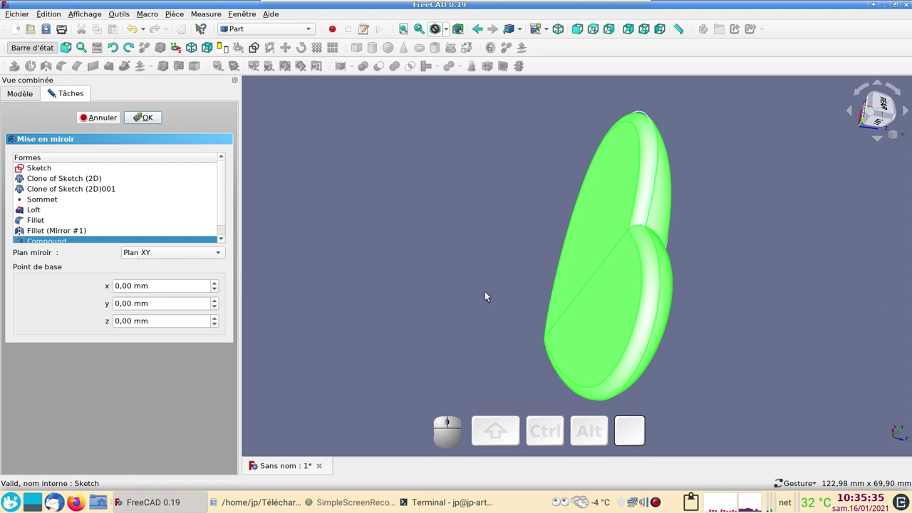
click(158, 120)
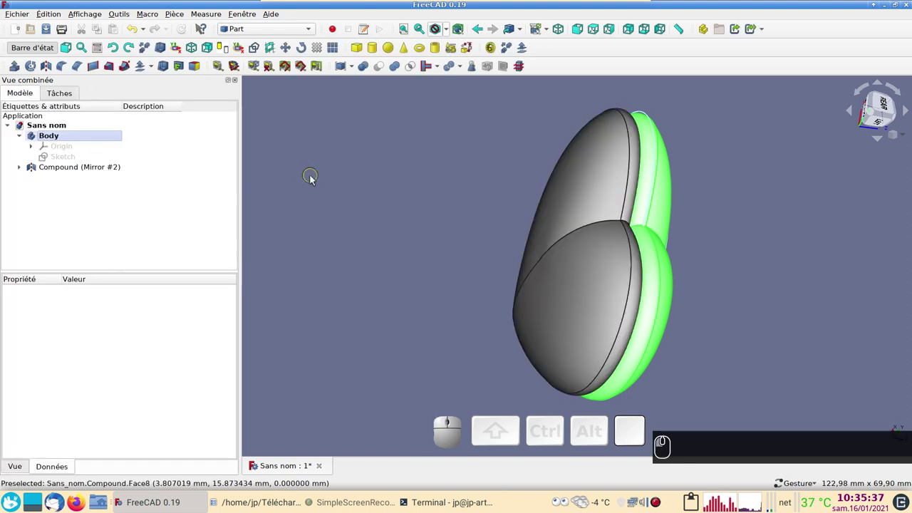
drag(748, 280, 141, 193)
- Shift Compound (Mirror #2) 4 mm up in Placement Z to join the halves
click(49, 169)
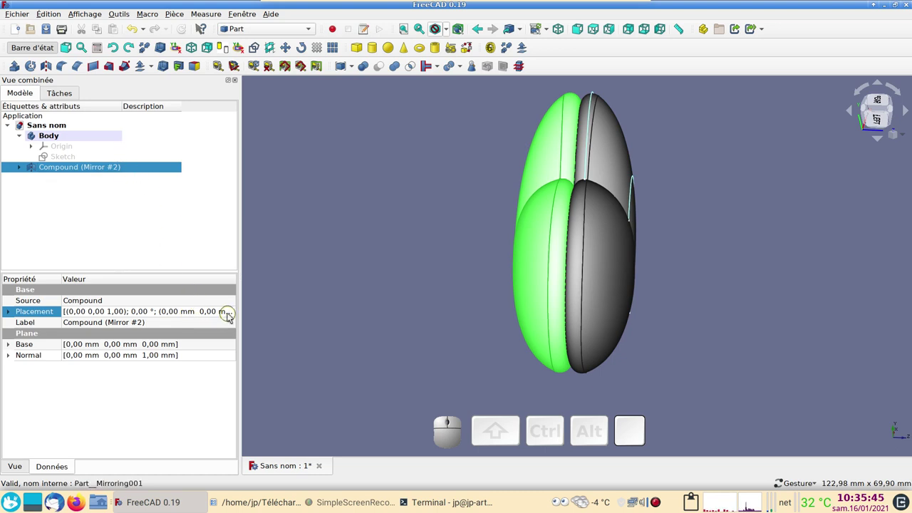
click(234, 314)
click(236, 312)
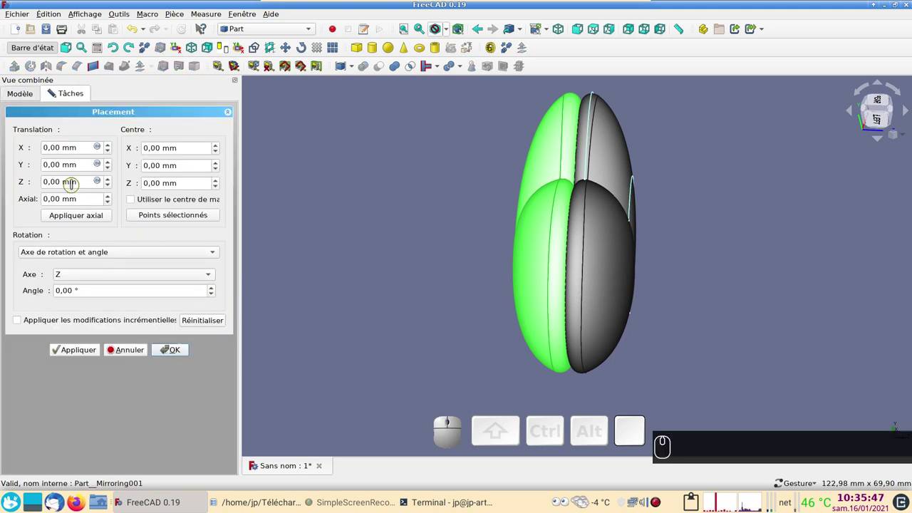
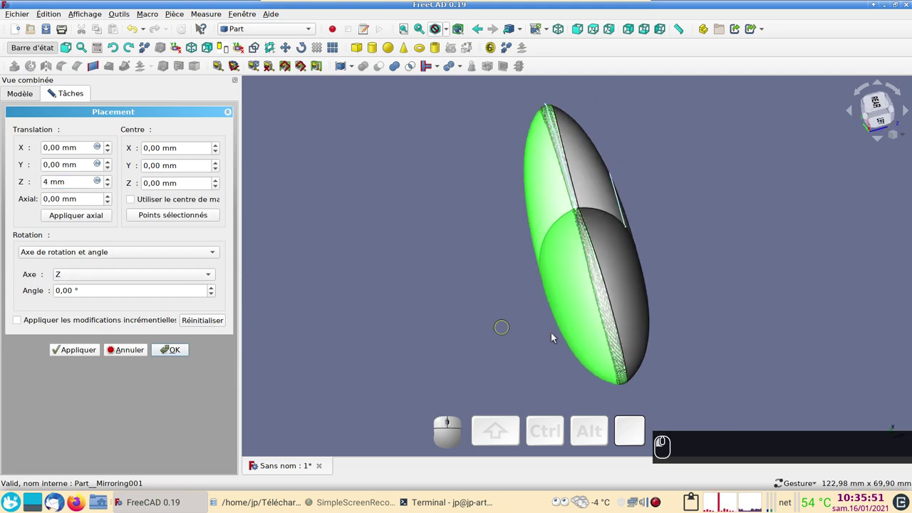
click(90, 355)
click(186, 359)
click(406, 345)
drag(771, 313, 78, 204)
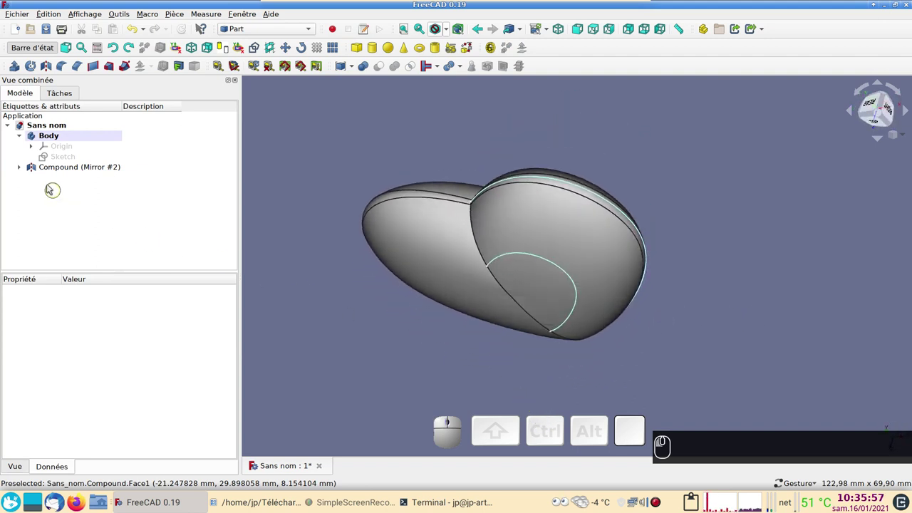
- Select both half-heart objects and make a compound of them, creating Compound001
click(23, 170)
click(64, 173)
click(67, 178)
click(343, 69)
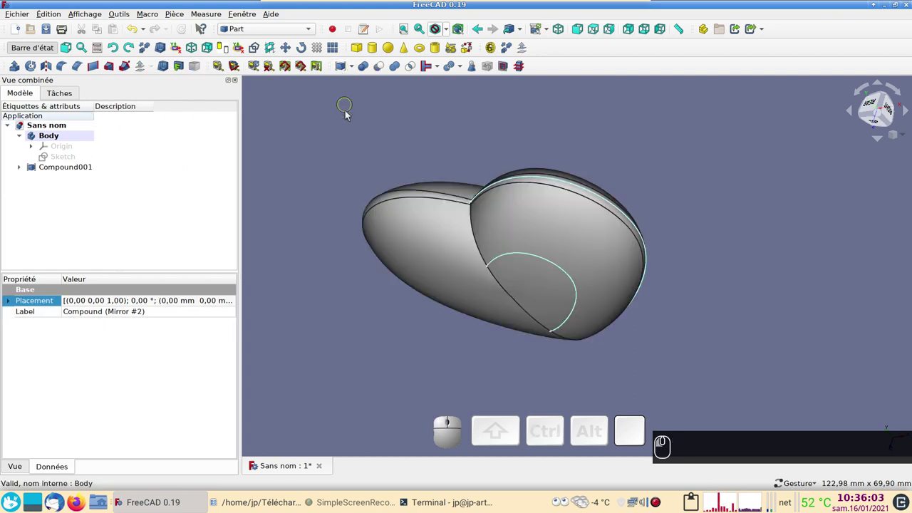
- Select the new Compound001 and start its interactive transform task
click(347, 116)
click(80, 171)
click(77, 174)
click(434, 343)
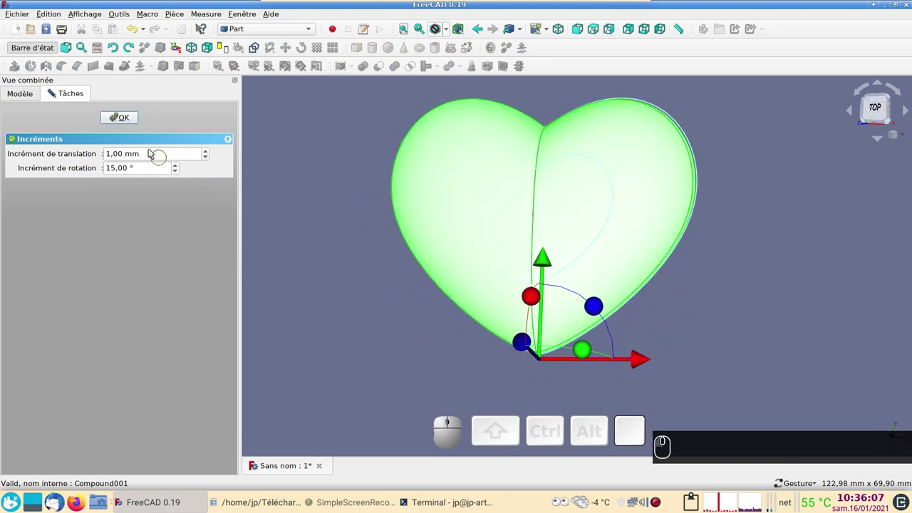
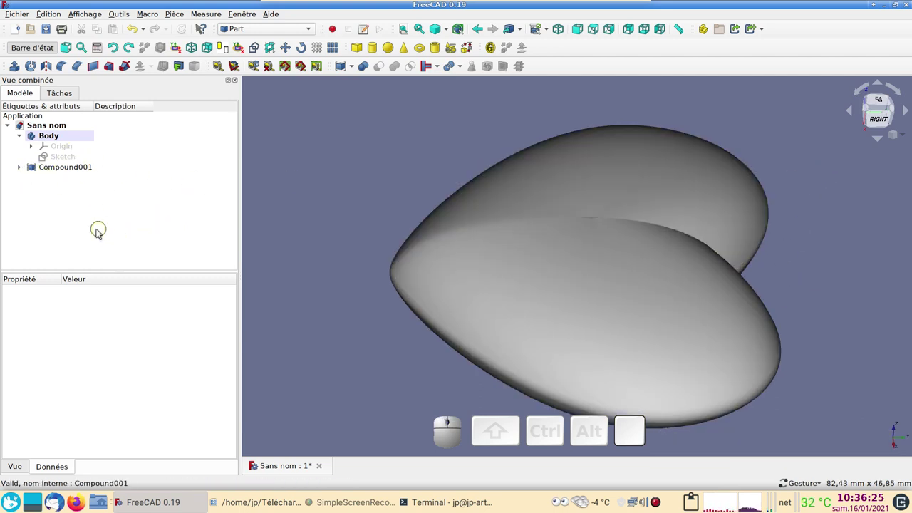
- Expand Compound001 and bring up the Placement editor for the mirrored half inside it
drag(857, 364, 643, 362)
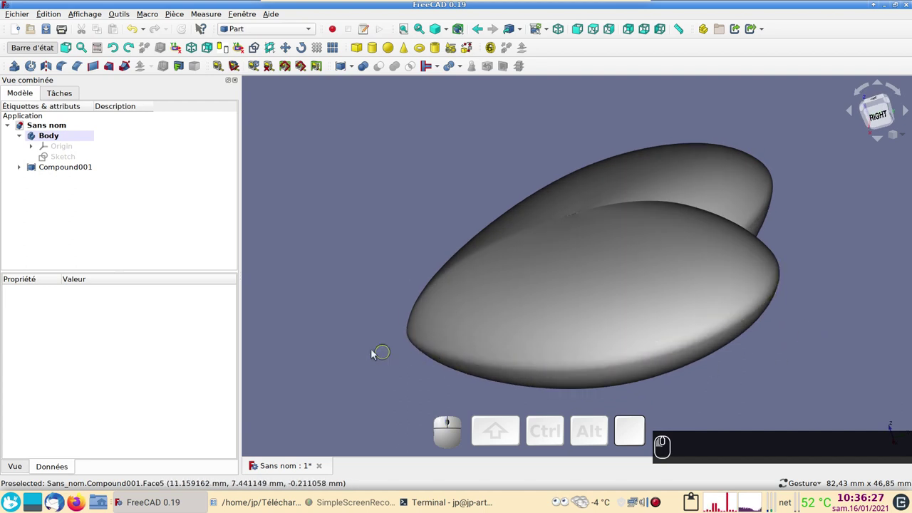
drag(365, 352, 260, 261)
click(22, 166)
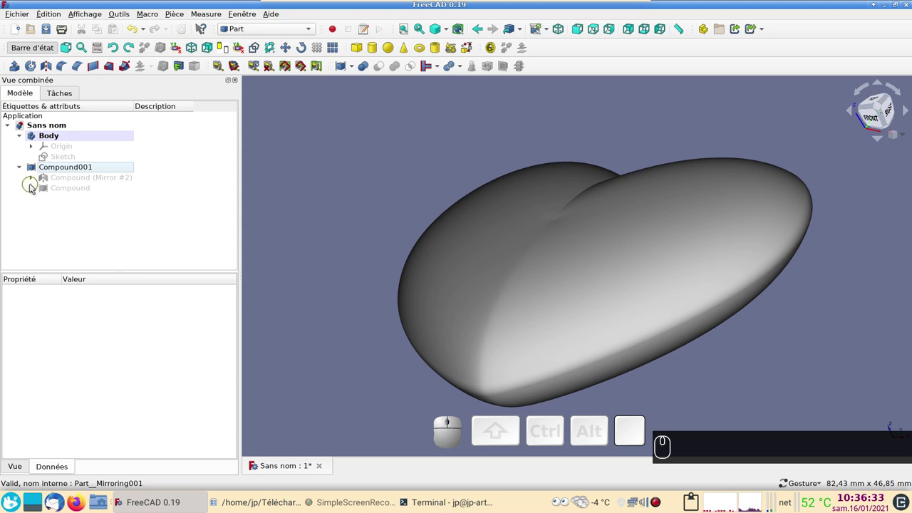
click(38, 188)
click(48, 211)
click(63, 220)
- Set the translation to Y 25 mm and Z 11.2 mm so the halves meet, and confirm
scroll(down, 3)
click(124, 262)
click(233, 365)
click(233, 365)
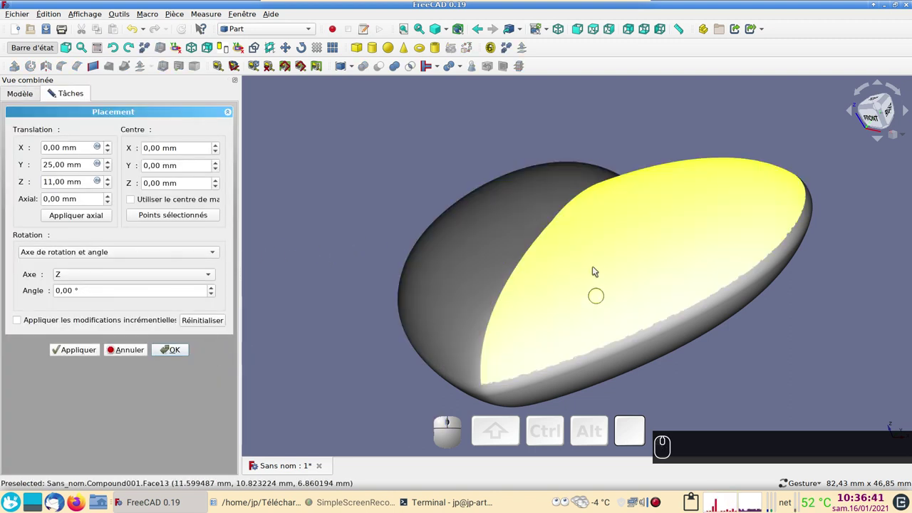
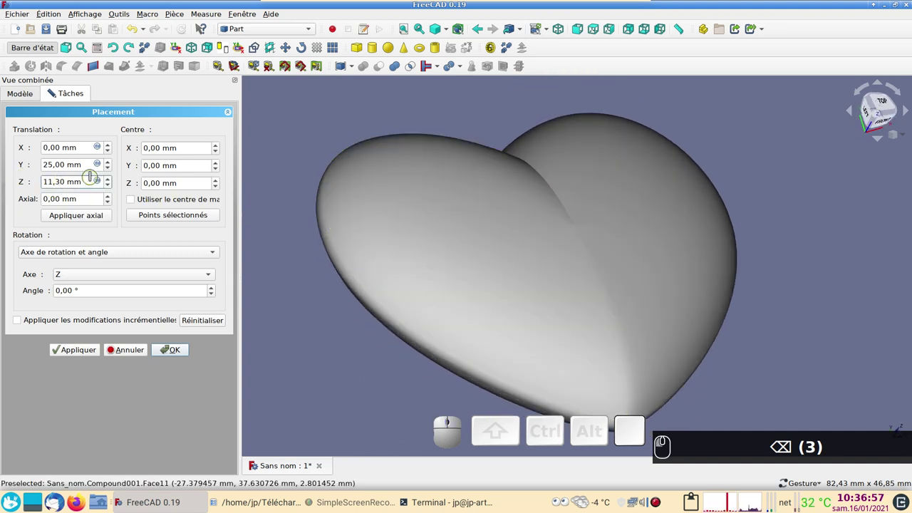
key(BackSpace)
key(2)
click(84, 353)
drag(289, 359, 401, 238)
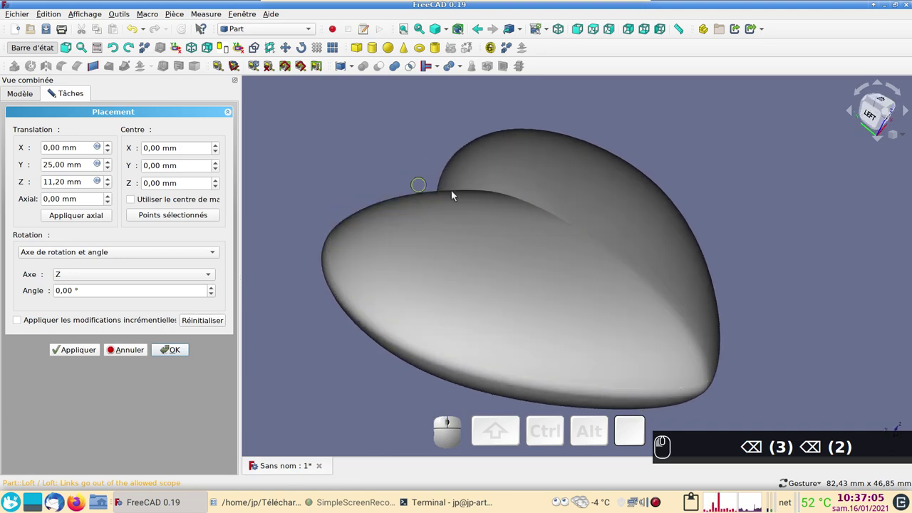
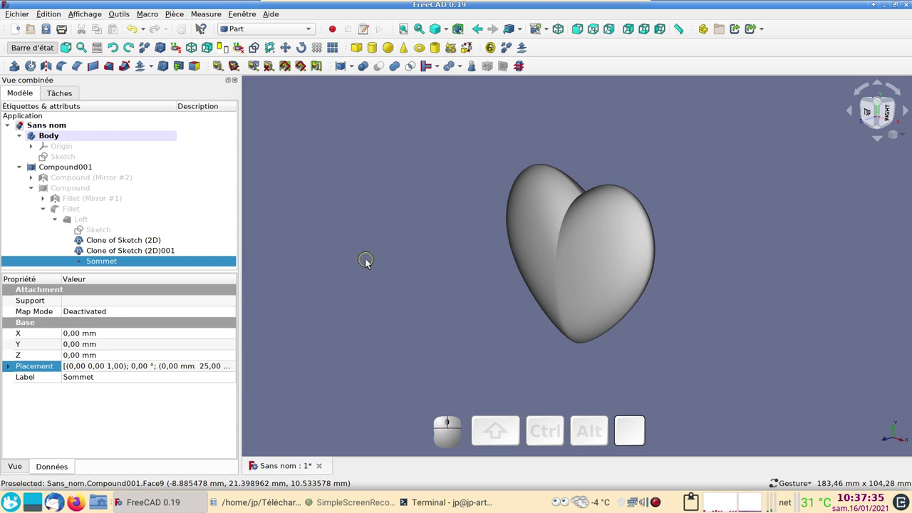
- Set the heart's Shape color to red in the Appearance dialog (Ctrl+D)
scroll(down, 3)
scroll(up, 3)
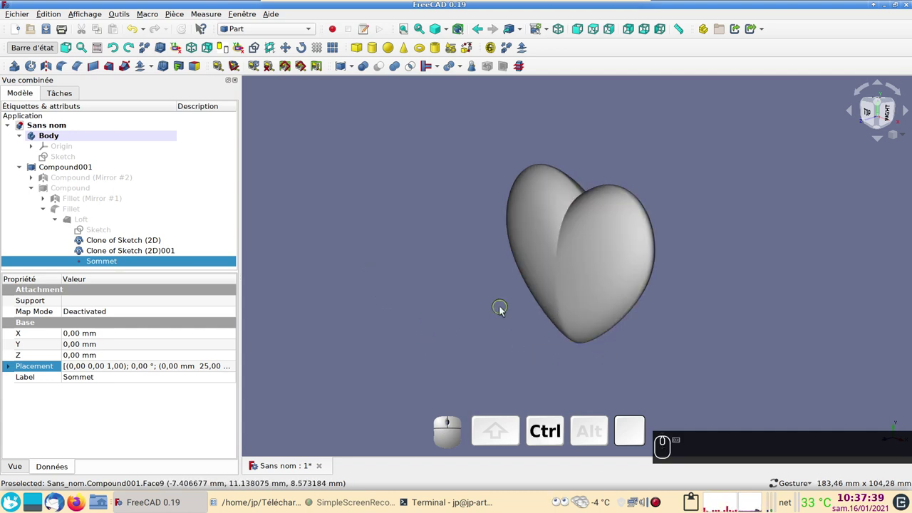
key(ctrl+d)
click(598, 283)
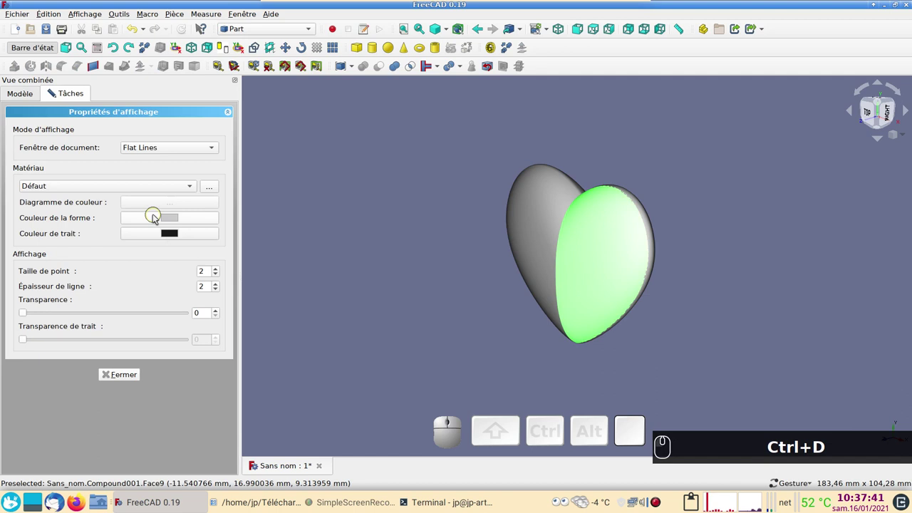
click(159, 216)
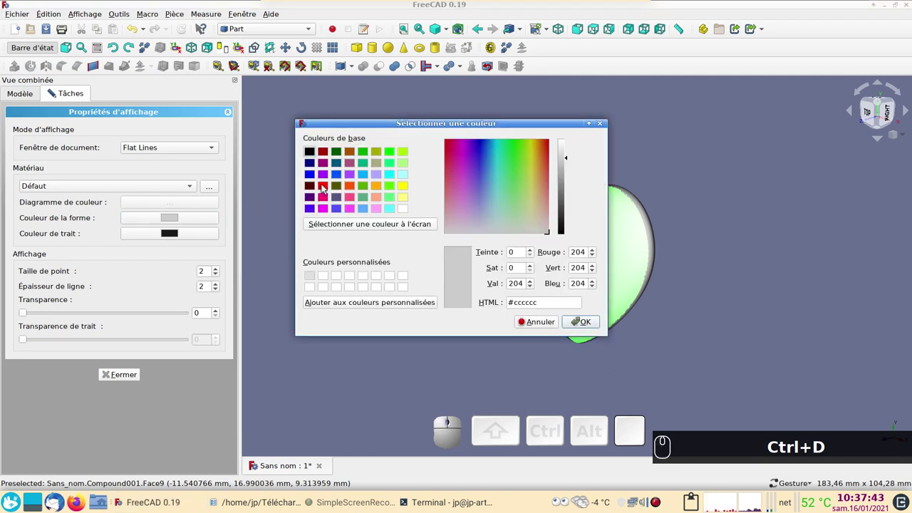
click(324, 187)
click(586, 321)
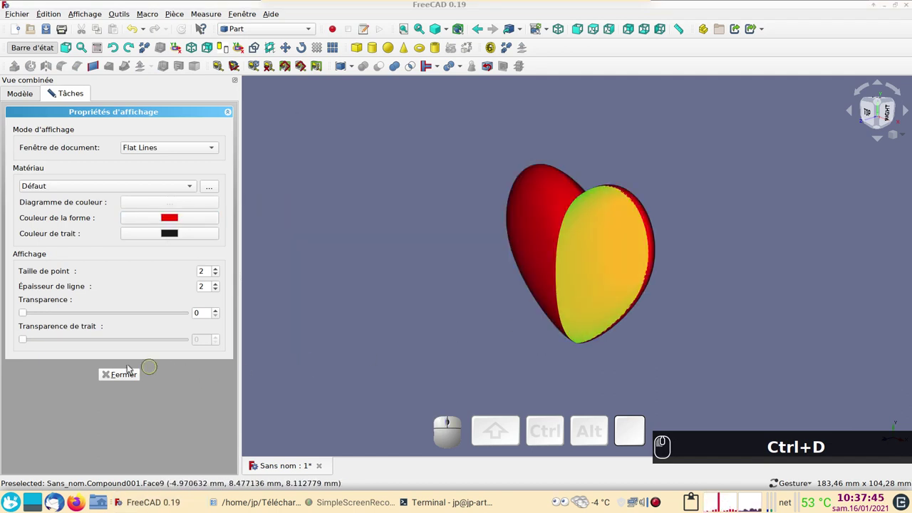
- Close the appearance settings, clear the selection and turn the view onto the red heart
click(122, 378)
click(347, 315)
drag(379, 346, 426, 299)
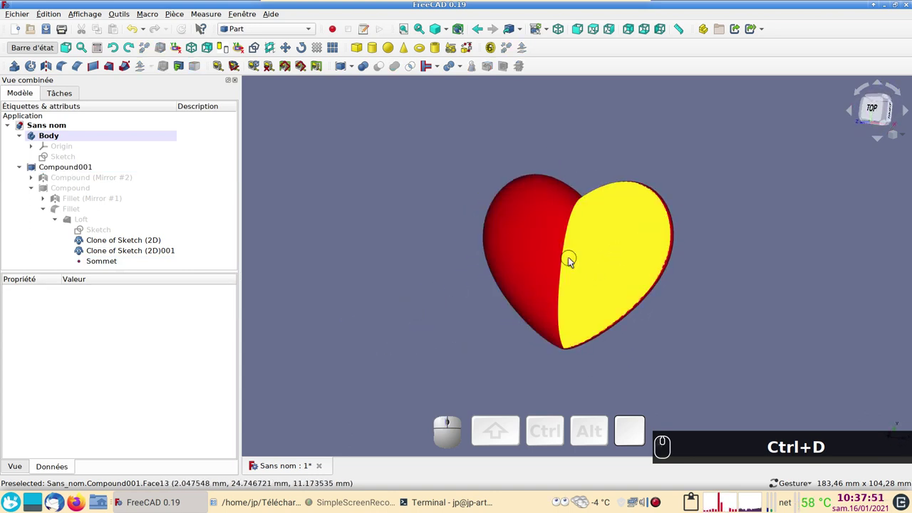
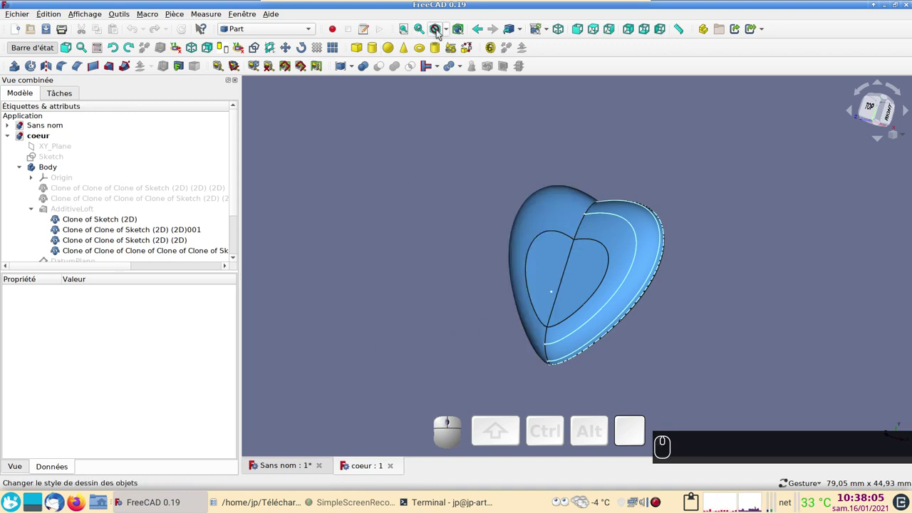
- Show the coeur document's blue heart in shaded draw style, select its compound and orbit it
click(450, 30)
click(474, 103)
click(551, 271)
click(586, 275)
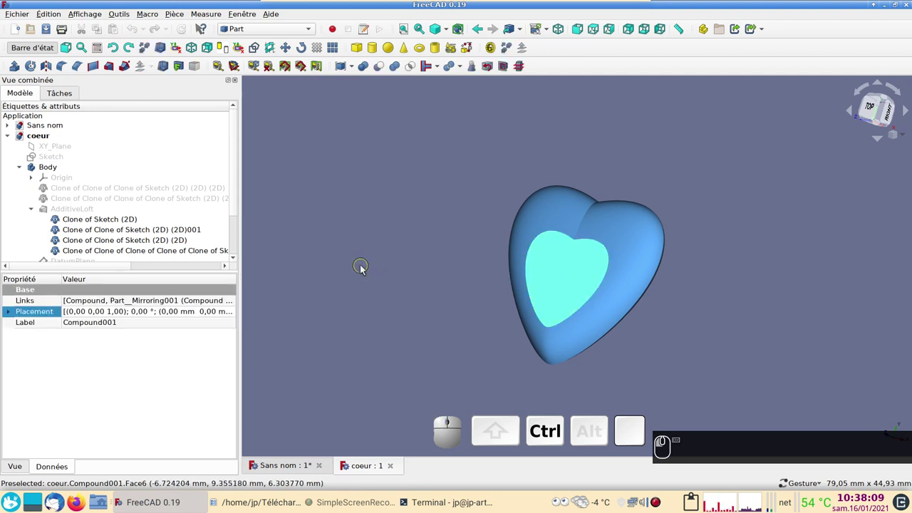
drag(362, 270, 401, 258)
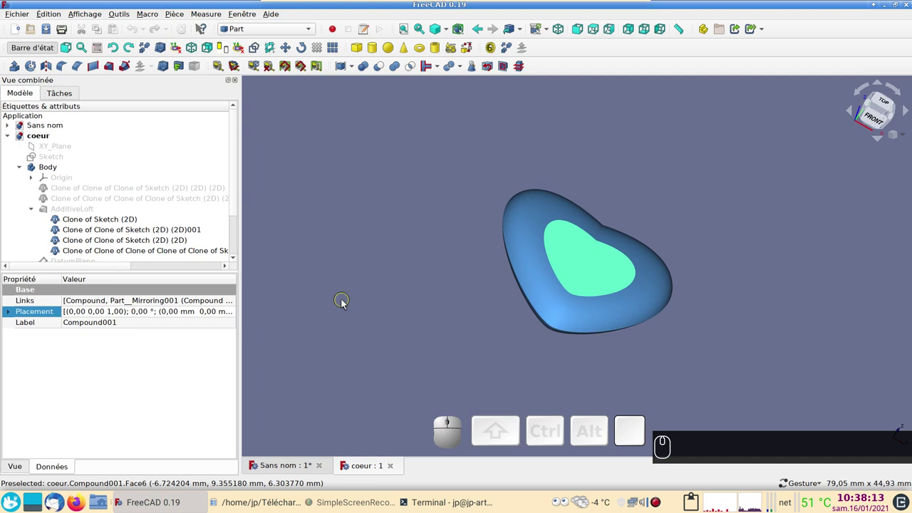
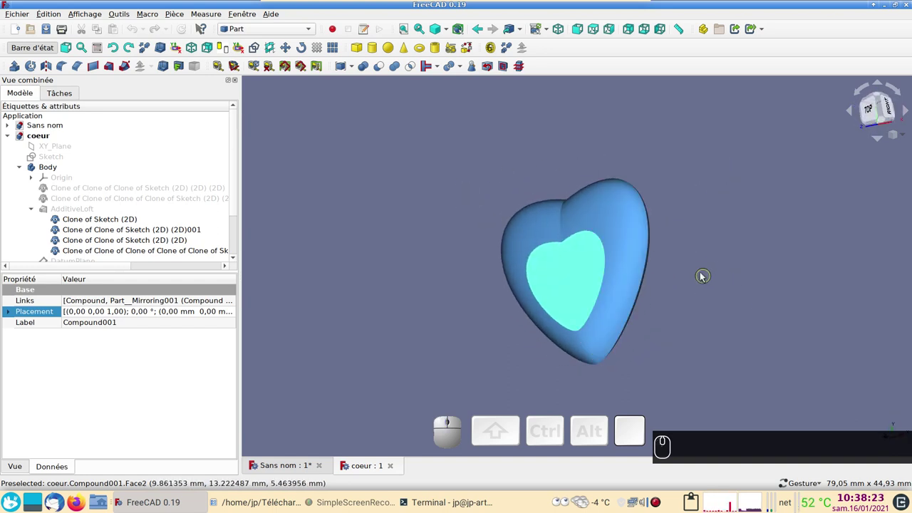
- Switch back to the Sans nom document and orbit the red heart to a front view
click(272, 469)
drag(423, 309, 383, 291)
click(384, 292)
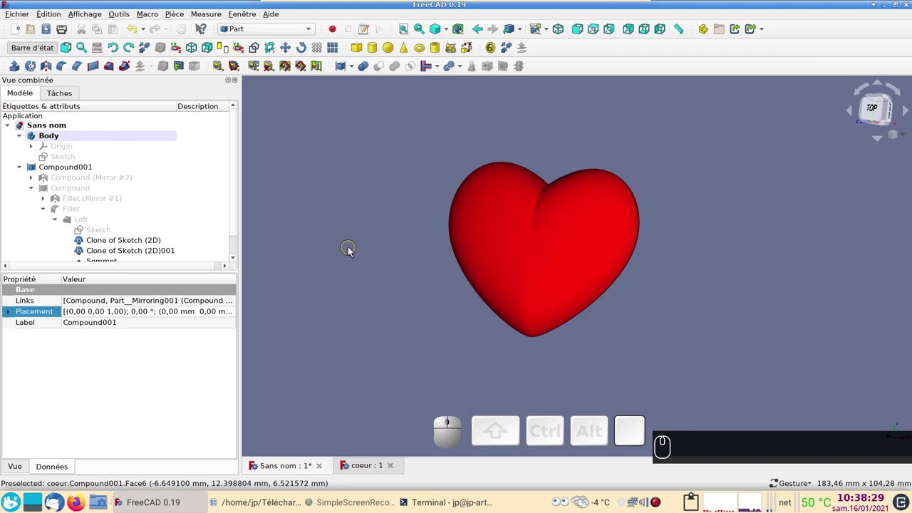
scroll(up, 3)
scroll(down, 3)
drag(354, 231, 423, 251)
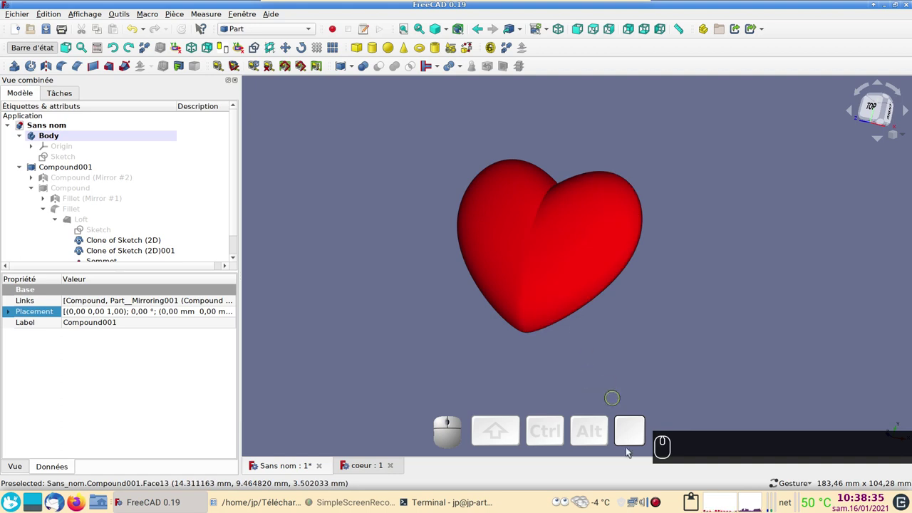